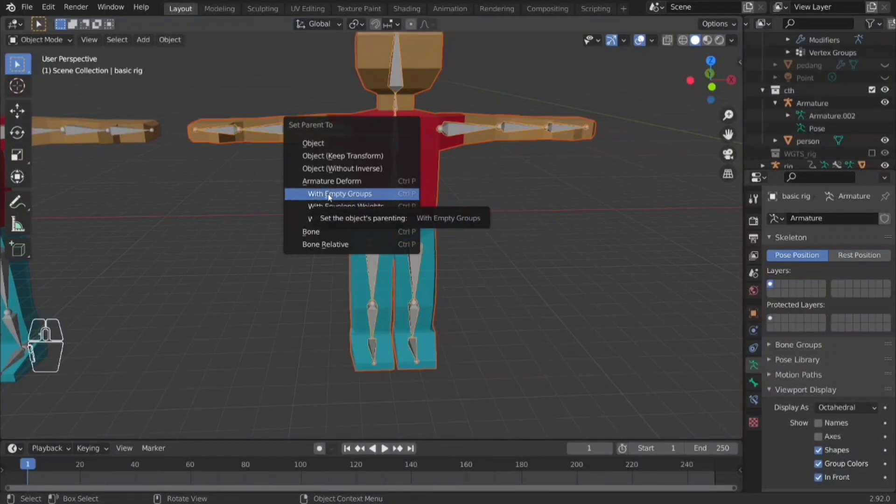
# Parent the blocky body to the rig with empty deform vertex groups
pyautogui.click(333, 199)
pyautogui.scroll(-3)
pyautogui.click(389, 232)
pyautogui.click(386, 228)
# Test the rig in Pose Mode by rotating and extruding the stomach bone, then clear the pose
pyautogui.press('ctrl+Tab')
pyautogui.press('r')
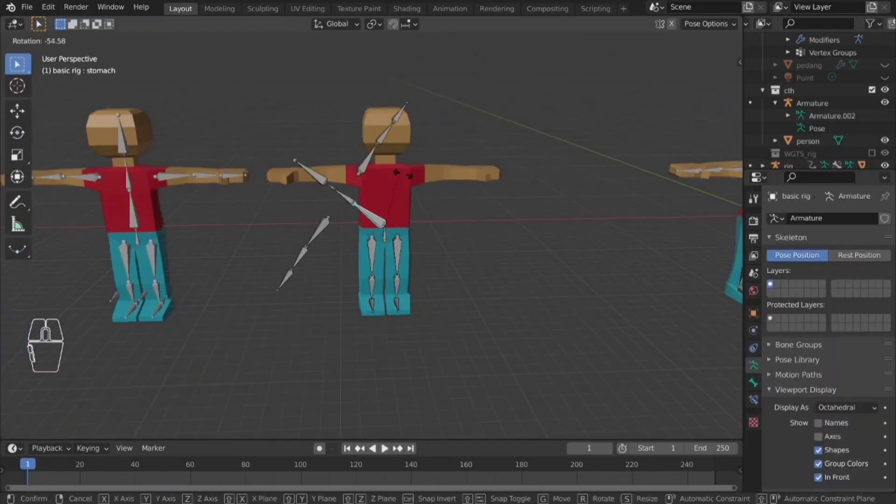
pyautogui.click(372, 446)
pyautogui.middleClick(372, 447)
pyautogui.middleClick(372, 446)
pyautogui.scroll(3)
pyautogui.press('e')
pyautogui.click(372, 446)
pyautogui.press('alt+p')
pyautogui.press('alt+p')
pyautogui.click(372, 446)
pyautogui.scroll(-3)
pyautogui.middleClick(372, 446)
pyautogui.scroll(3)
pyautogui.click(372, 446)
# Grab and reposition bones around the character's torso to adjust the rig
pyautogui.moveTo(605, 350); pyautogui.dragTo(562, 328)
pyautogui.click(372, 446)
pyautogui.press('g')
pyautogui.click(371, 295)
pyautogui.click(373, 286)
pyautogui.click(391, 286)
pyautogui.press('g')
pyautogui.rightClick(366, 239)
pyautogui.click(326, 251)
pyautogui.middleClick(370, 271)
pyautogui.press('g')
pyautogui.middleClick(566, 314)
# Add a Human (Meta-Rig) armature to the scene beside the blocky character
pyautogui.click(356, 211)
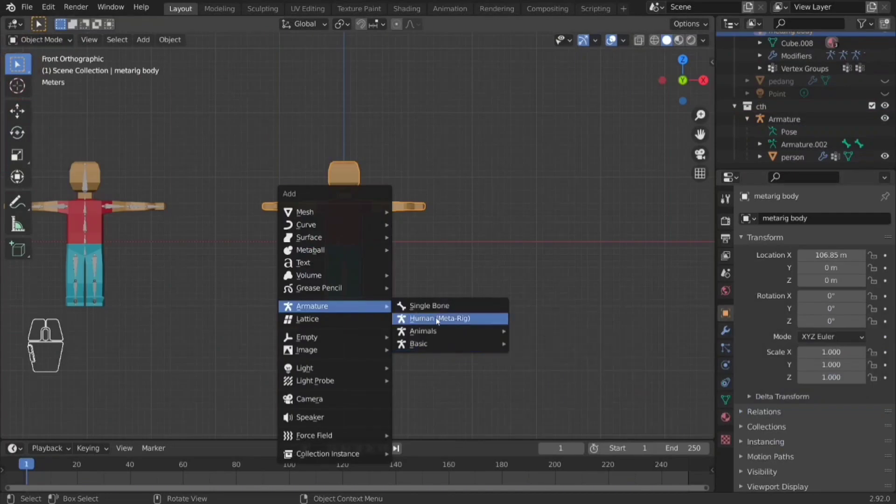
pyautogui.click(452, 321)
pyautogui.middleClick(397, 236)
pyautogui.scroll(3)
pyautogui.click(727, 367)
pyautogui.scroll(-3)
pyautogui.click(810, 387)
pyautogui.middleClick(342, 246)
# Scale and move the meta-rig along X toward the character while inspecting it from several angles
pyautogui.press('s')
pyautogui.middleClick(371, 446)
pyautogui.middleClick(372, 447)
pyautogui.middleClick(439, 224)
pyautogui.scroll(-3)
pyautogui.middleClick(411, 236)
pyautogui.scroll(3)
pyautogui.middleClick(372, 446)
pyautogui.middleClick(444, 258)
pyautogui.middleClick(426, 211)
pyautogui.click(278, 86)
pyautogui.middleClick(302, 113)
pyautogui.middleClick(364, 139)
pyautogui.press('x')
pyautogui.click(394, 134)
pyautogui.click(397, 327)
pyautogui.middleClick(405, 334)
pyautogui.click(146, 45)
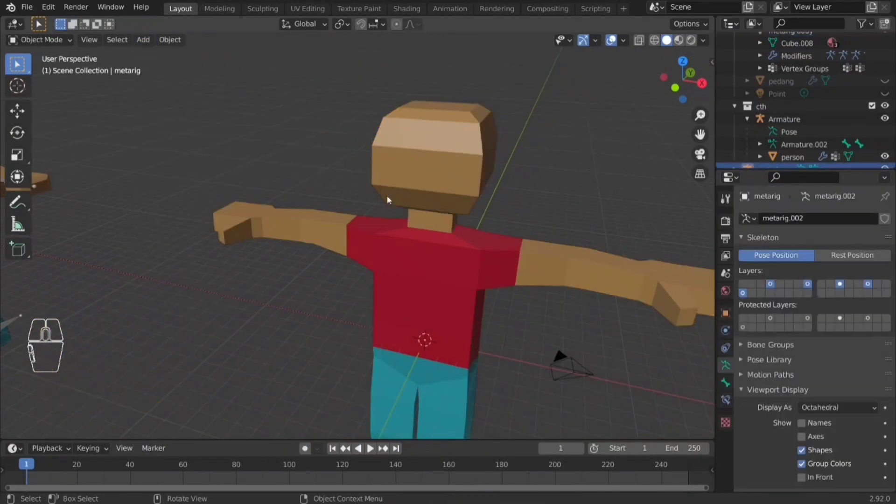
# Scale the meta-rig up so its skeleton fits inside the blocky character's body
pyautogui.click(811, 478)
pyautogui.moveTo(496, 385); pyautogui.dragTo(489, 140)
pyautogui.scroll(3)
pyautogui.scroll(-3)
pyautogui.middleClick(840, 281)
pyautogui.scroll(-3)
pyautogui.click(841, 281)
pyautogui.middleClick(840, 282)
pyautogui.scroll(3)
pyautogui.middleClick(841, 282)
pyautogui.press('s')
pyautogui.click(47, 45)
pyautogui.click(841, 282)
pyautogui.press('s')
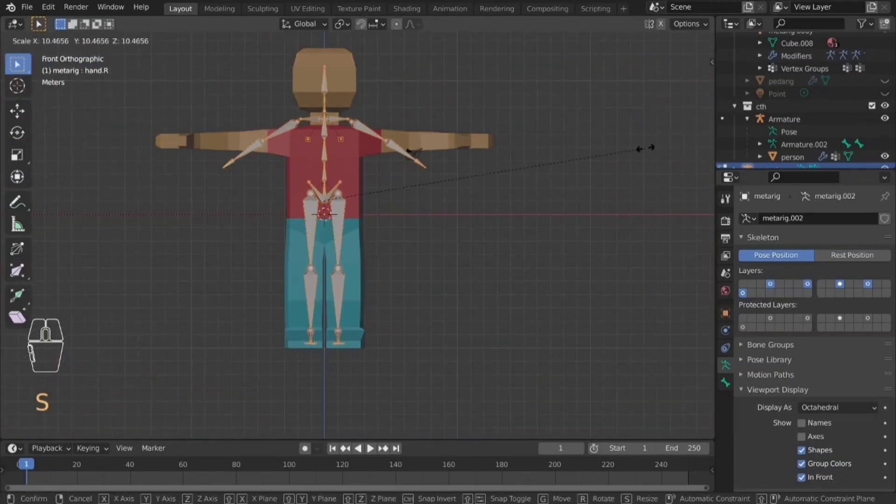
pyautogui.click(840, 282)
# Enter the meta-rig's Edit Mode and grab bones to fine-tune their placement in the body
pyautogui.press('Tab')
pyautogui.click(363, 179)
pyautogui.click(327, 172)
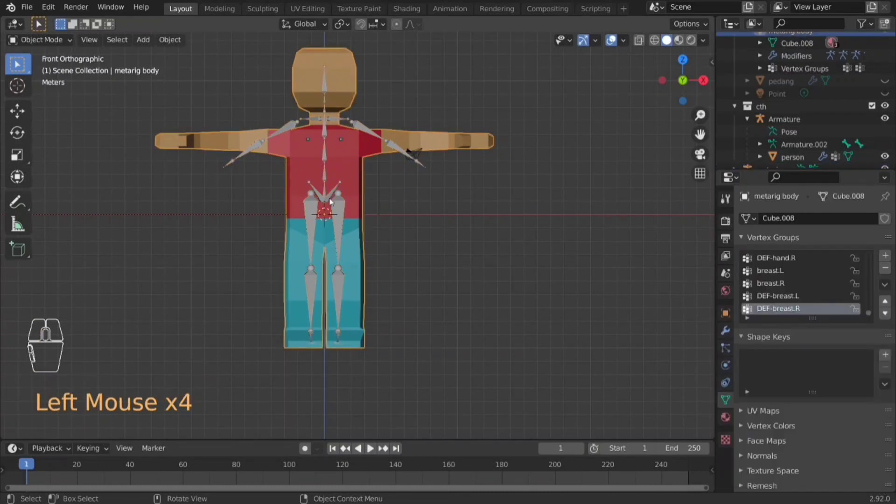
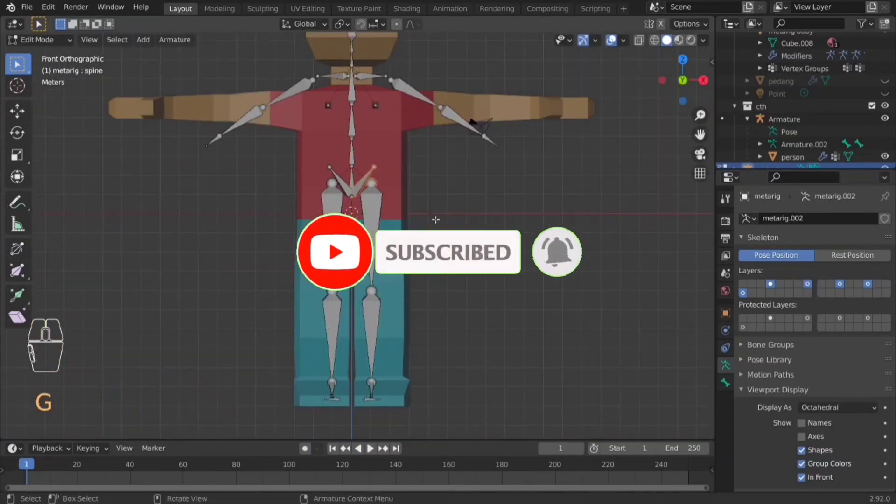
pyautogui.click(431, 255)
pyautogui.scroll(-3)
pyautogui.press('g')
pyautogui.click(273, 259)
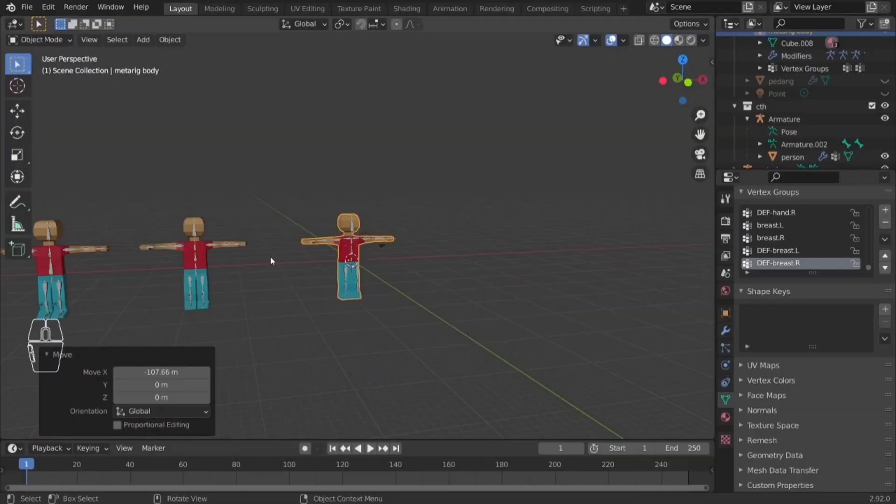
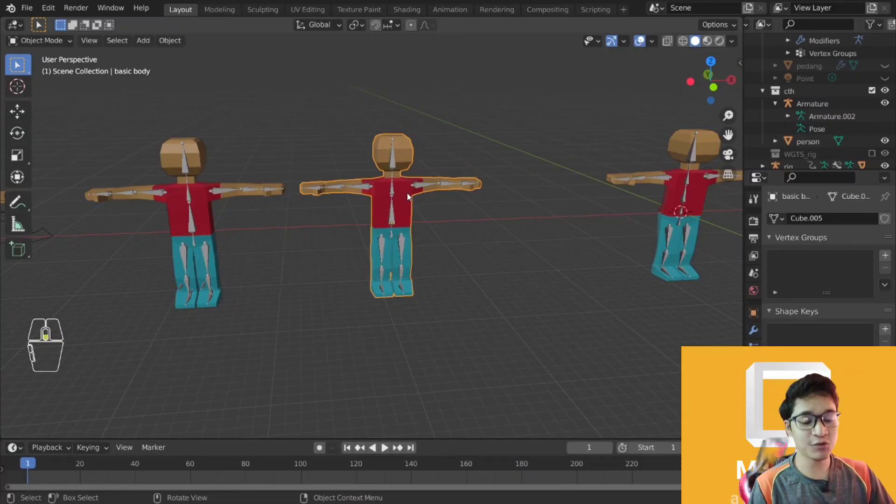
# Orbit around the three characters and select the middle character's rig
pyautogui.scroll(-3)
pyautogui.middleClick(491, 220)
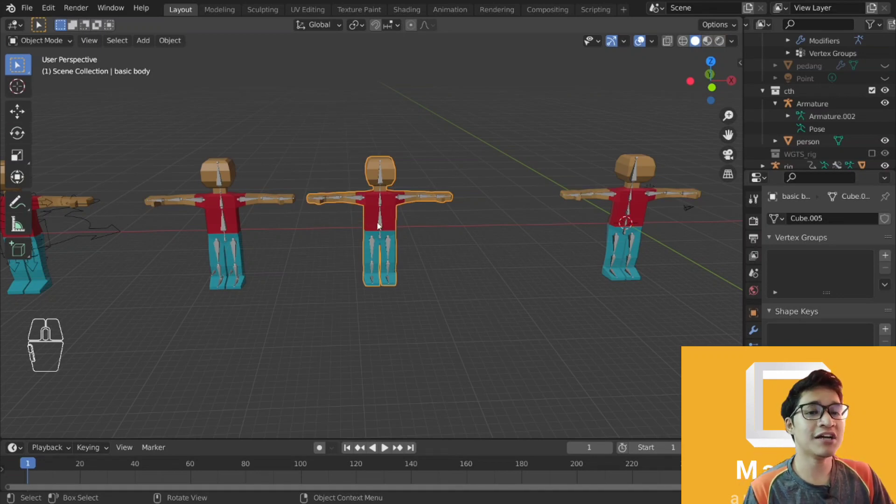
pyautogui.click(380, 221)
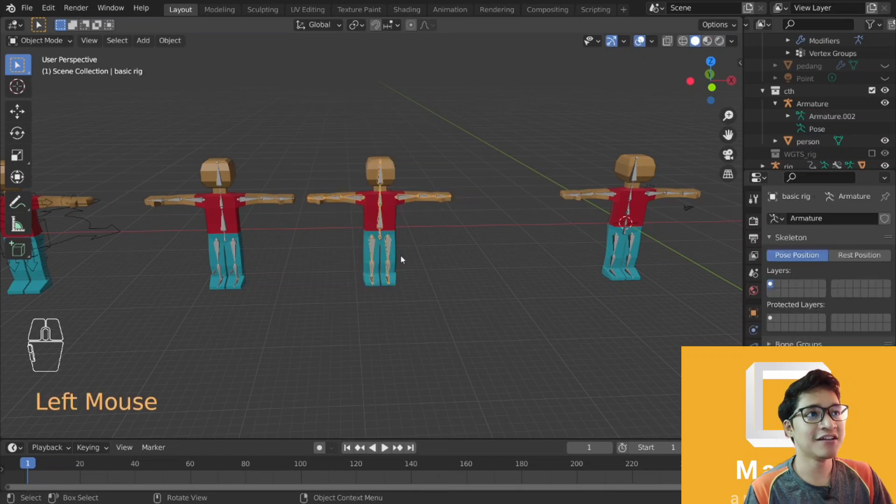
pyautogui.scroll(3)
pyautogui.scroll(-3)
pyautogui.scroll(-3)
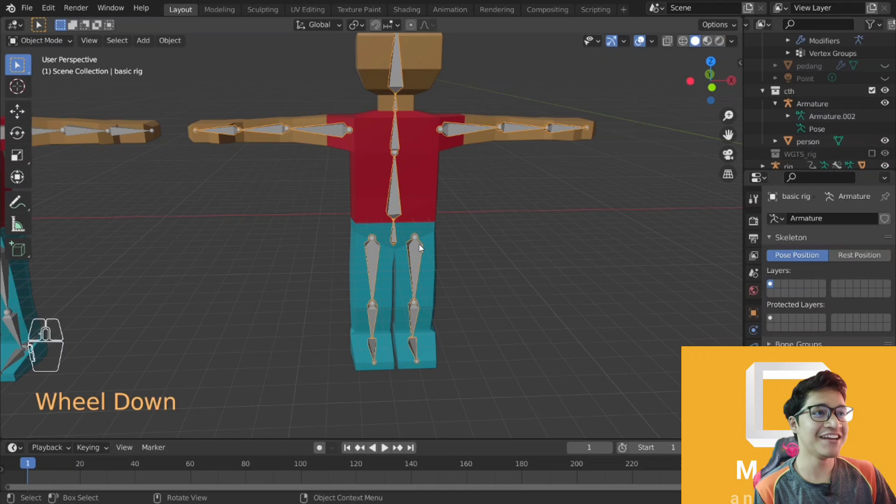
# Select the basic body then the basic rig and bring up the Set Parent To menu
pyautogui.click(426, 186)
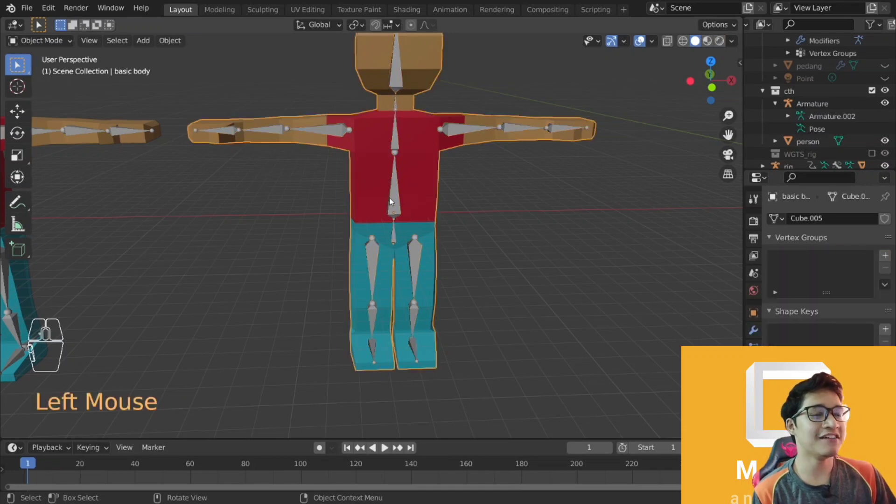
pyautogui.click(395, 196)
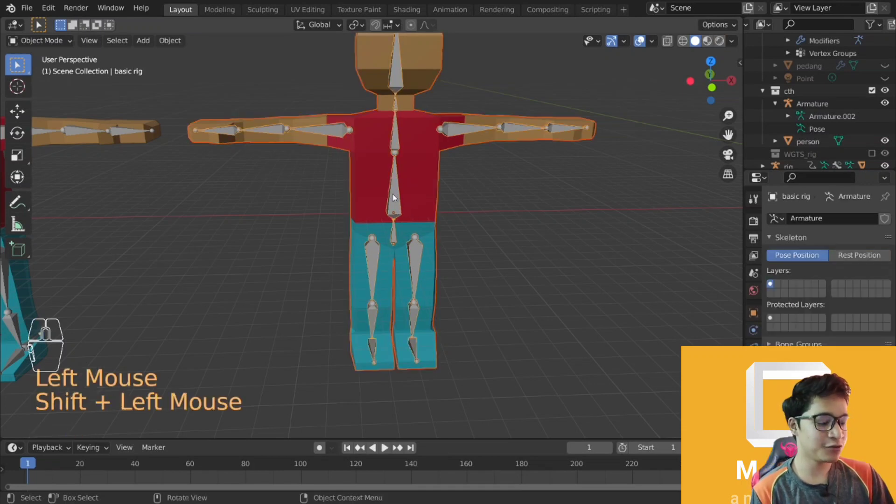
pyautogui.press('ctrl+p')
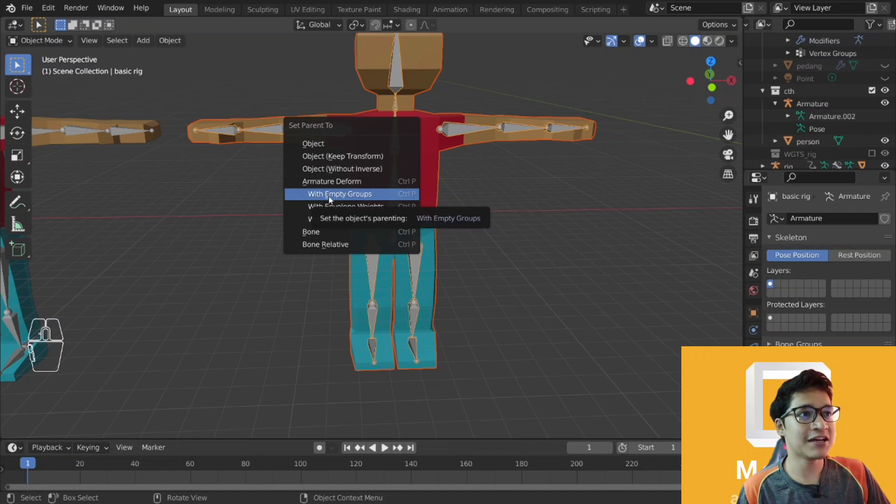
# Parent the body with empty groups and check its bone-named vertex groups like foot.l and lower.leg.l
pyautogui.click(332, 198)
pyautogui.moveTo(473, 166); pyautogui.dragTo(389, 232)
pyautogui.scroll(-3)
pyautogui.click(389, 232)
pyautogui.scroll(-3)
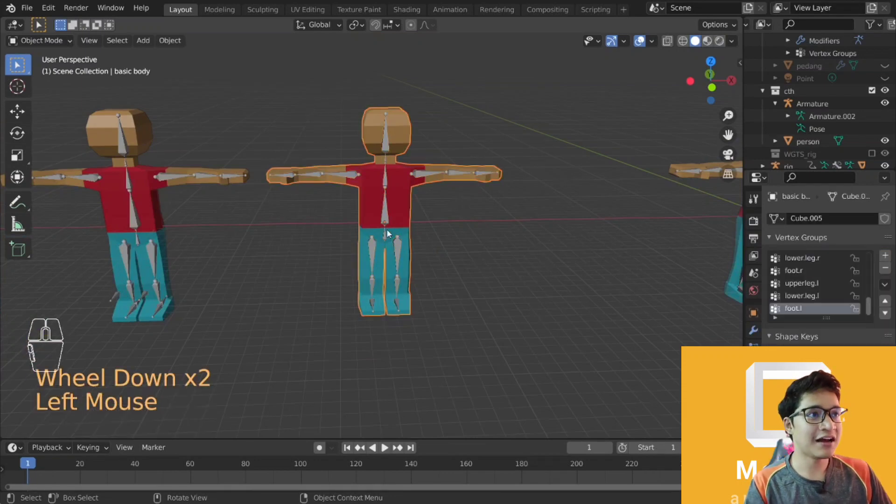
# Test-rotate the stomach bone in Pose Mode, cancel since the body stays undeformed, and reselect the body
pyautogui.click(387, 227)
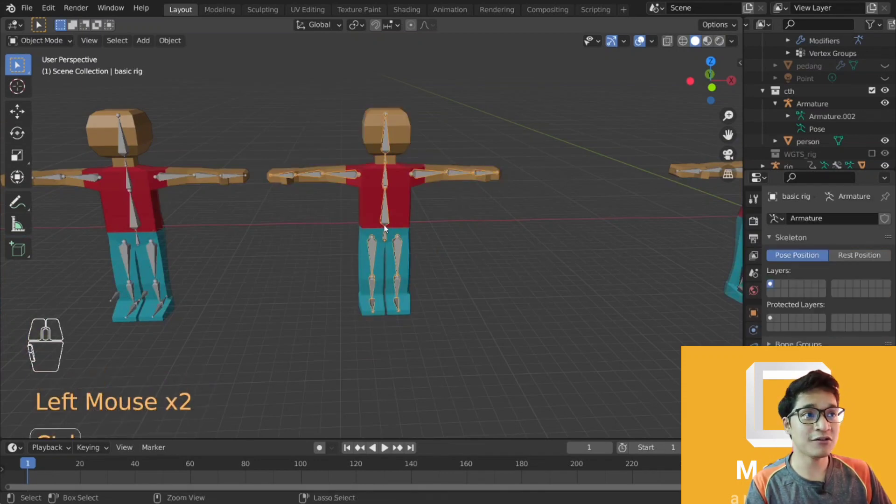
pyautogui.press('ctrl+Tab')
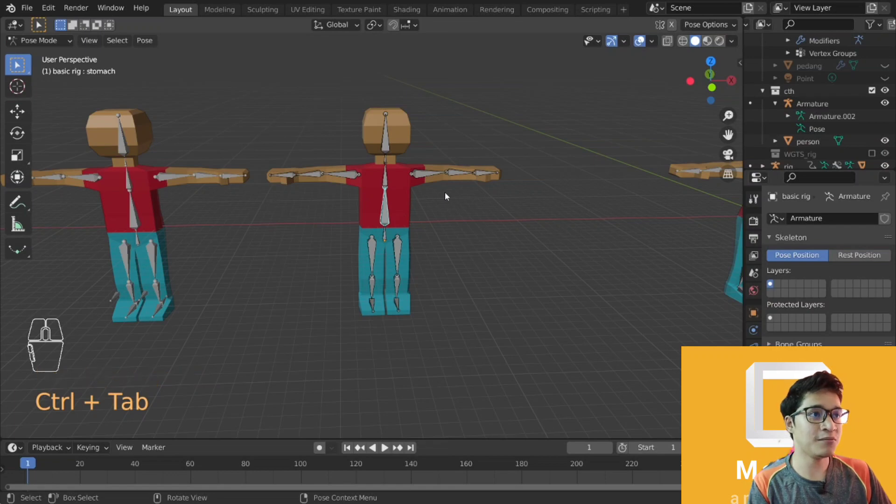
pyautogui.press('r')
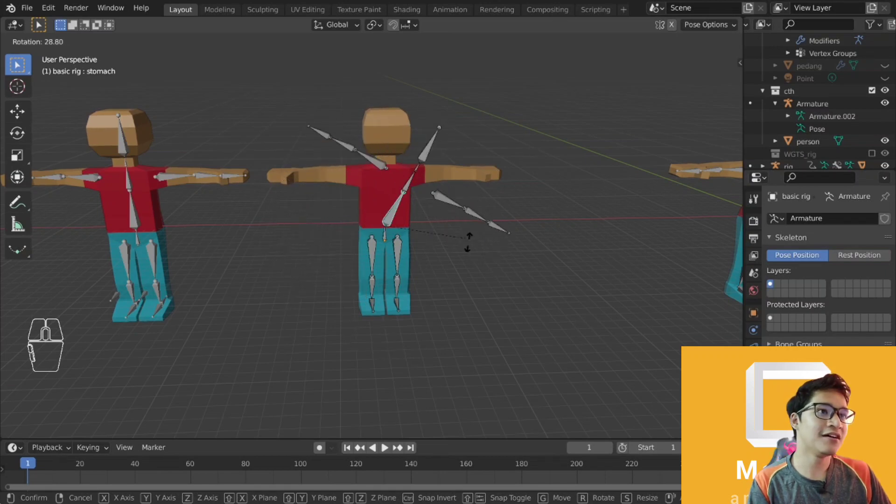
pyautogui.rightClick(771, 282)
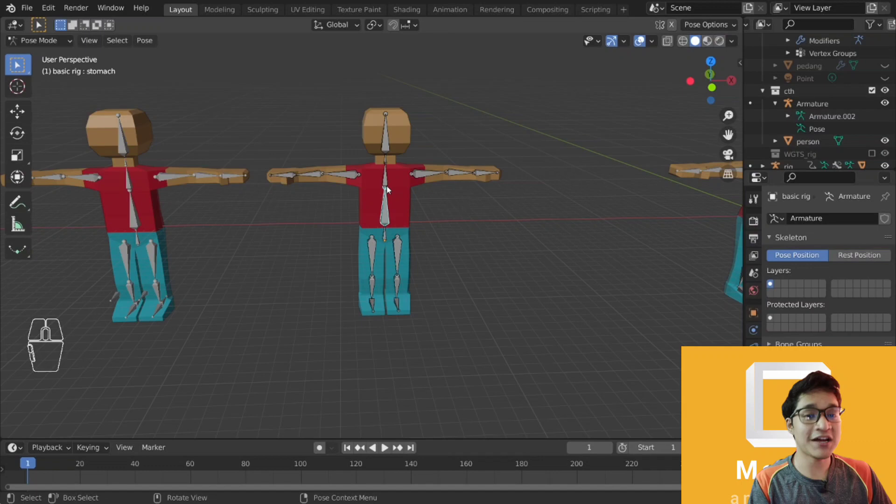
pyautogui.press('ctrl+Tab')
pyautogui.middleClick(770, 282)
pyautogui.scroll(3)
pyautogui.click(771, 281)
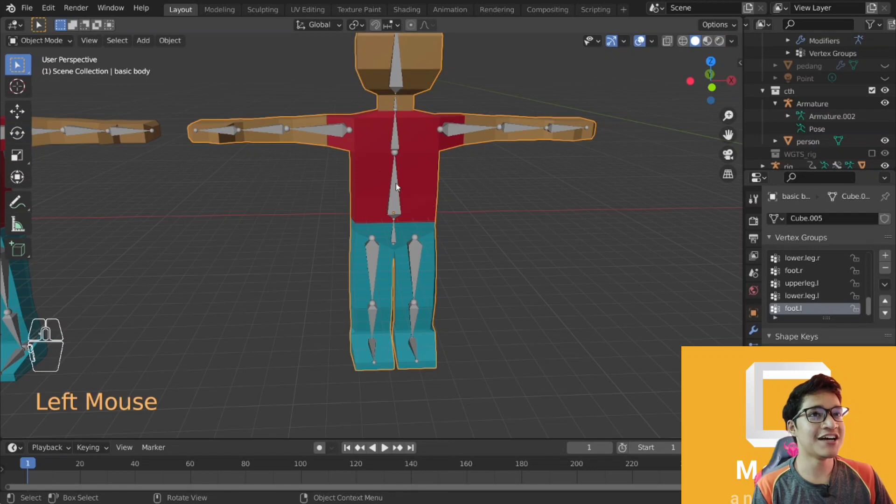
# Enter the basic rig's Edit Mode and show the stomach bone's head, tail and deform settings
pyautogui.moveTo(421, 192); pyautogui.dragTo(396, 207)
pyautogui.scroll(-3)
pyautogui.click(396, 207)
pyautogui.press('Tab')
pyautogui.click(771, 282)
pyautogui.click(770, 282)
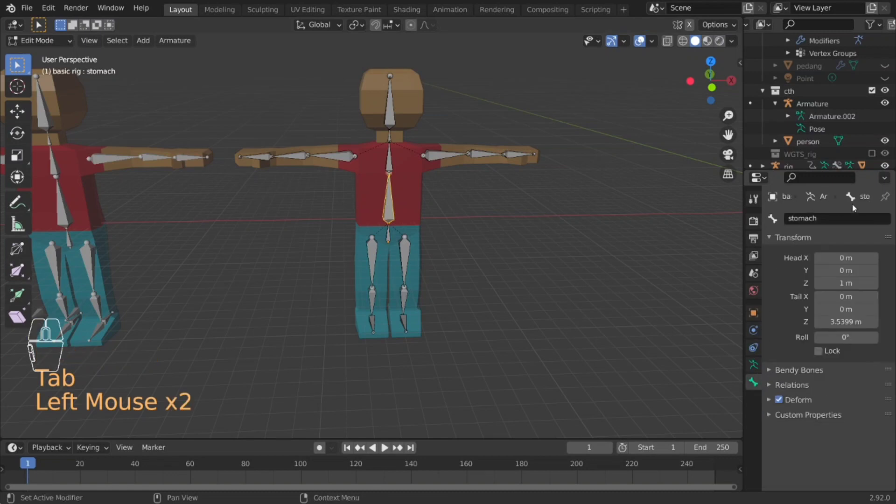
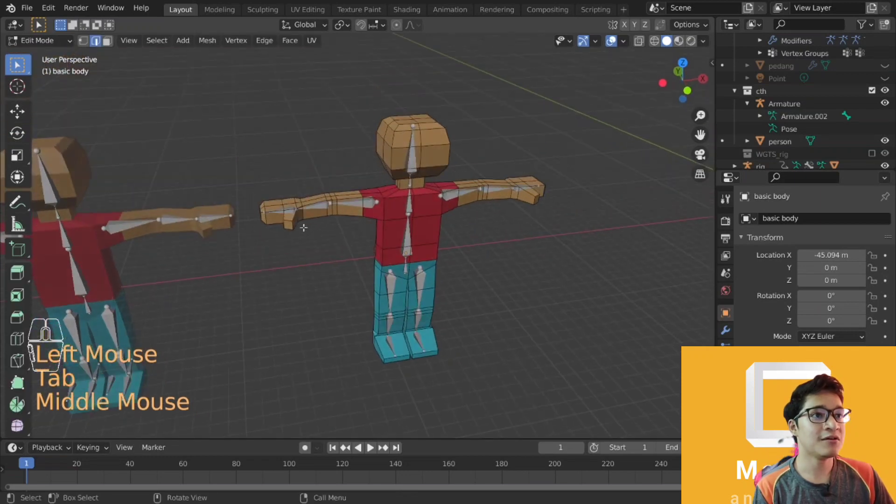
# Show the basic body's Vertex Groups list with the right hand's vertices selected
pyautogui.scroll(3)
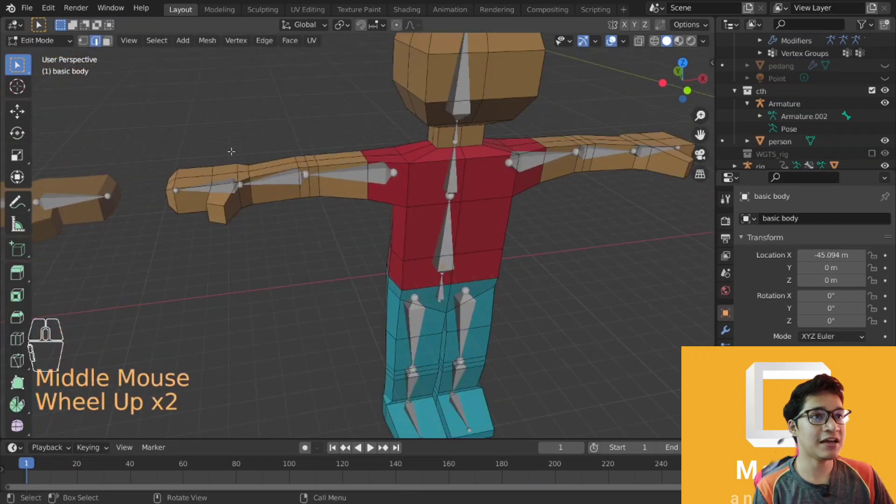
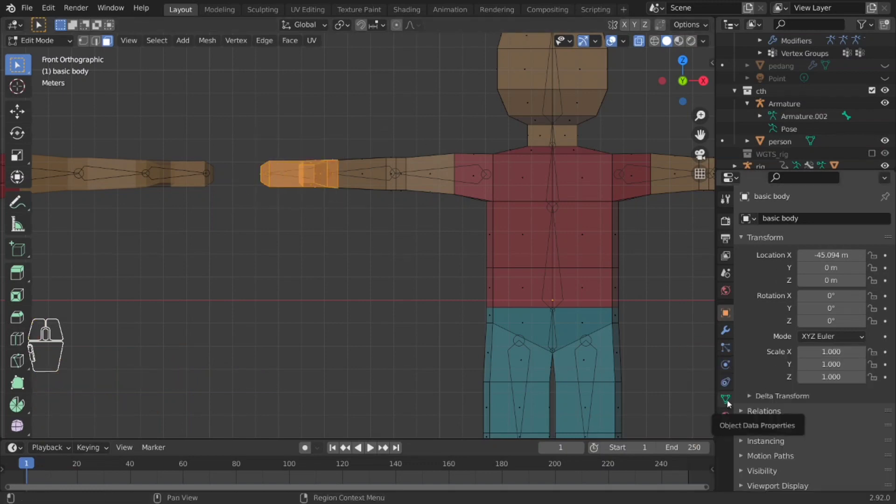
pyautogui.click(728, 404)
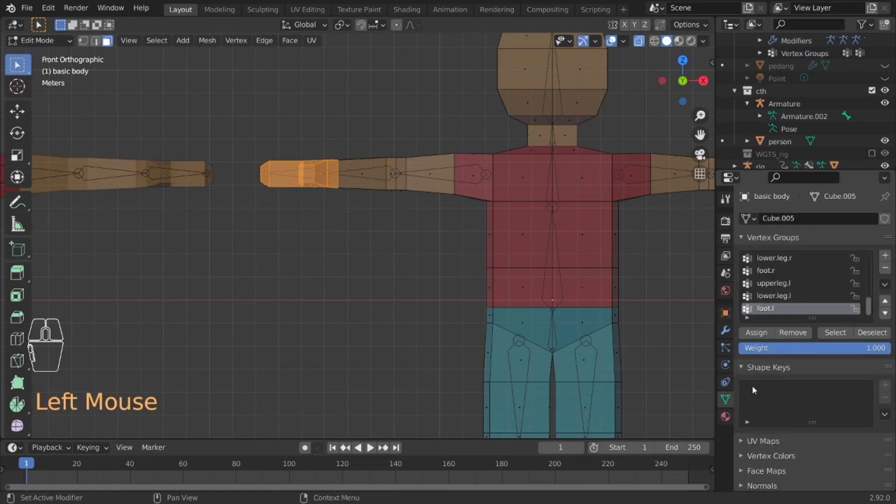
pyautogui.scroll(3)
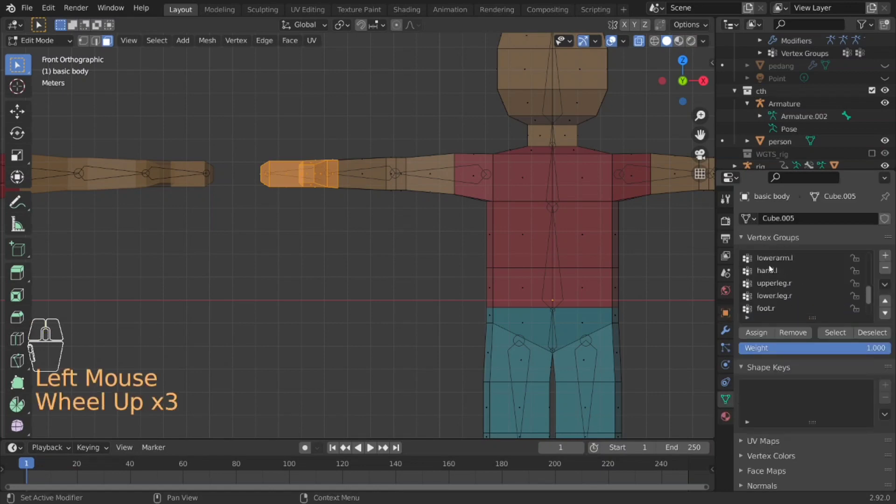
pyautogui.scroll(3)
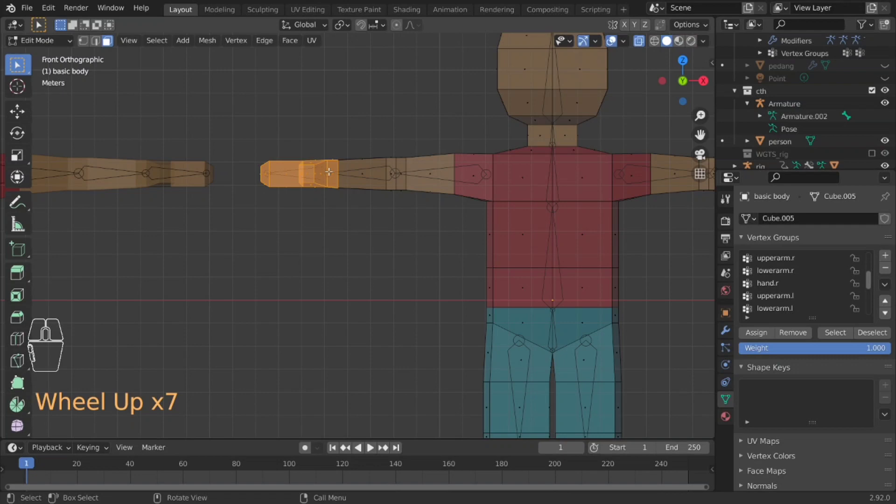
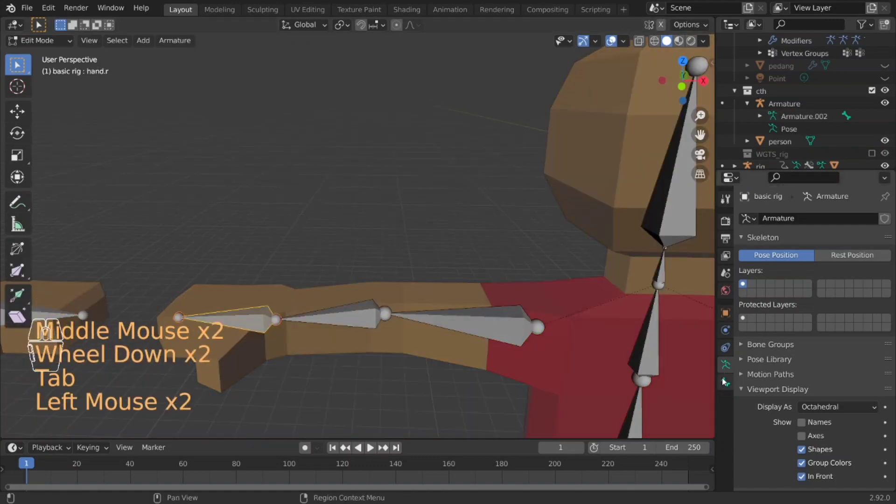
# Confirm the bone is hand.r, then put the body into mesh editing with its Vertex Groups shown
pyautogui.click(726, 393)
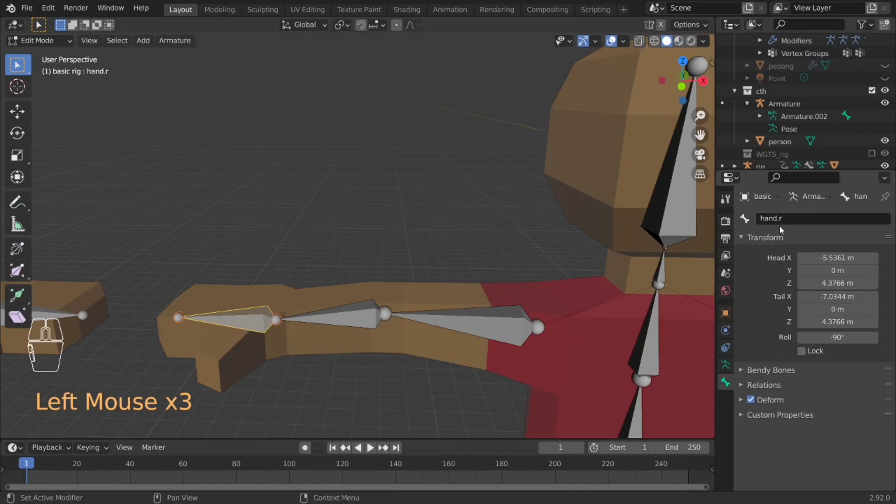
pyautogui.press('Tab')
pyautogui.click(257, 341)
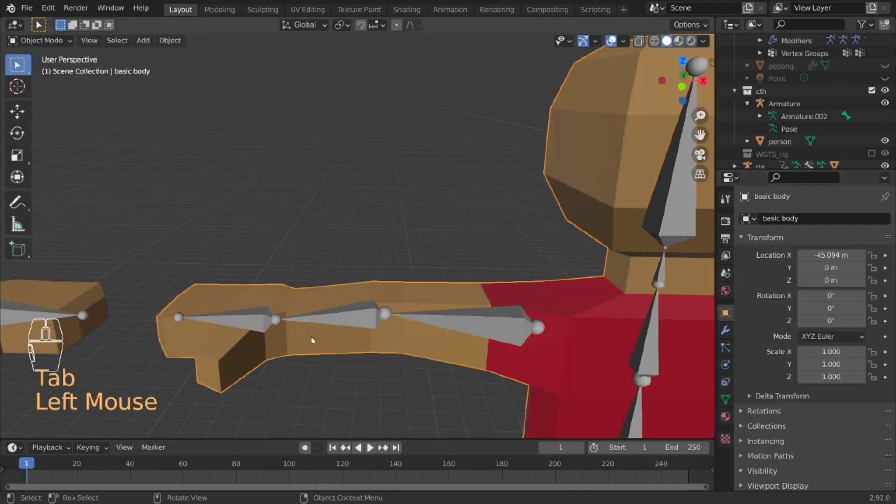
pyautogui.press('Tab')
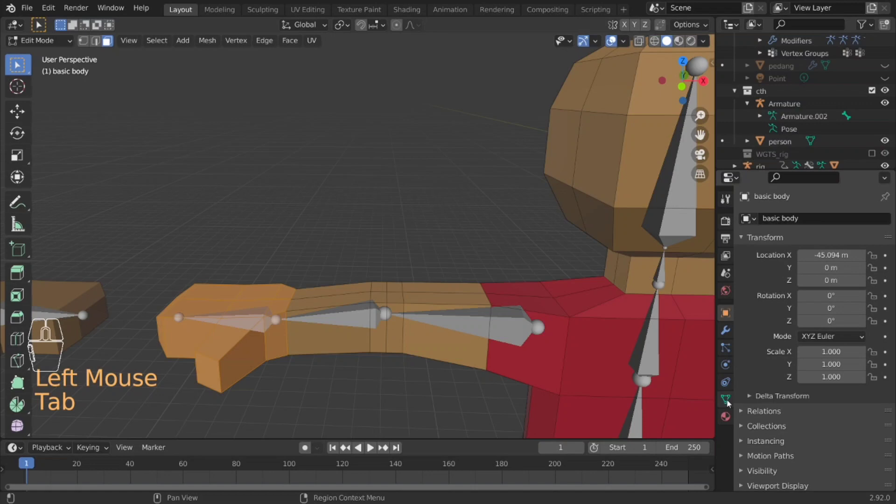
pyautogui.click(729, 402)
# Assign the selected right-hand vertices to the hand.r vertex group and leave Edit Mode
pyautogui.scroll(-3)
pyautogui.scroll(3)
pyautogui.middleClick(792, 295)
pyautogui.scroll(-3)
pyautogui.moveTo(792, 293); pyautogui.dragTo(793, 293)
pyautogui.middleClick(792, 293)
pyautogui.scroll(-3)
pyautogui.middleClick(782, 293)
pyautogui.scroll(-3)
pyautogui.scroll(-3)
pyautogui.scroll(3)
pyautogui.scroll(3)
pyautogui.scroll(3)
pyautogui.click(774, 261)
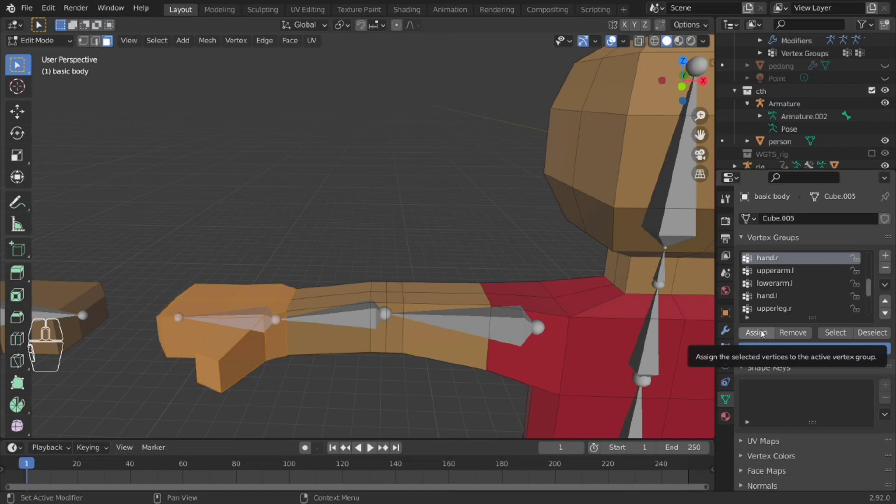
pyautogui.click(763, 333)
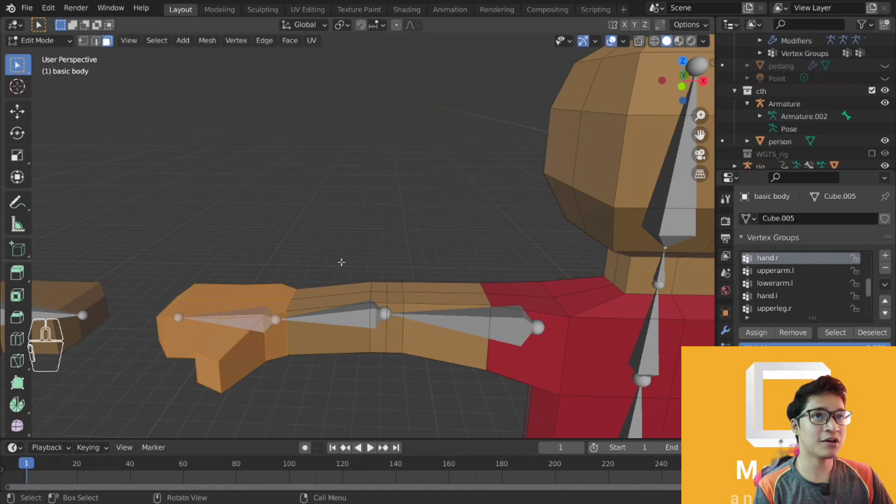
pyautogui.press('Tab')
# Put the basic rig into Pose Mode and test-rotate the right hand bone hand.r
pyautogui.middleClick(361, 319)
pyautogui.scroll(-3)
pyautogui.click(410, 272)
pyautogui.press('ctrl+Tab')
pyautogui.click(307, 268)
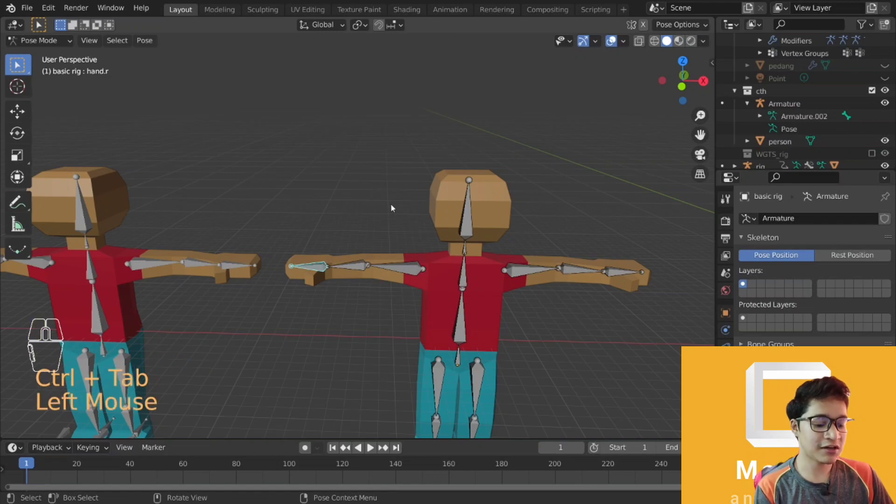
pyautogui.press('r')
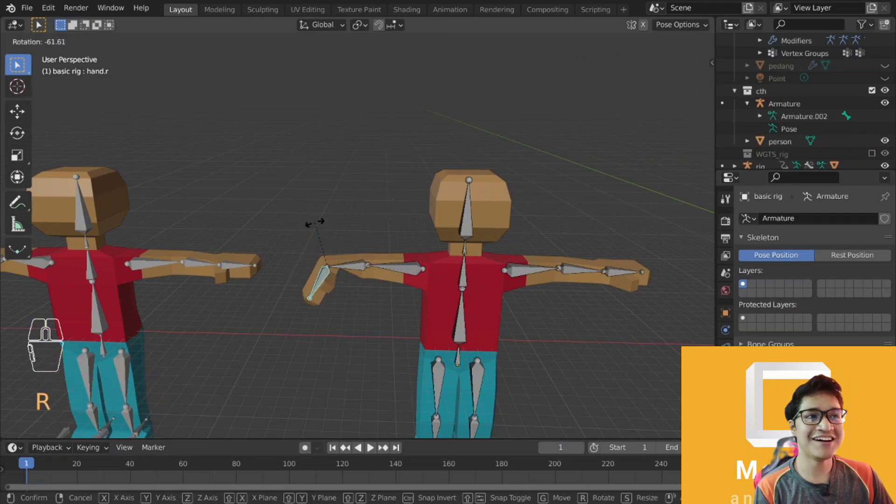
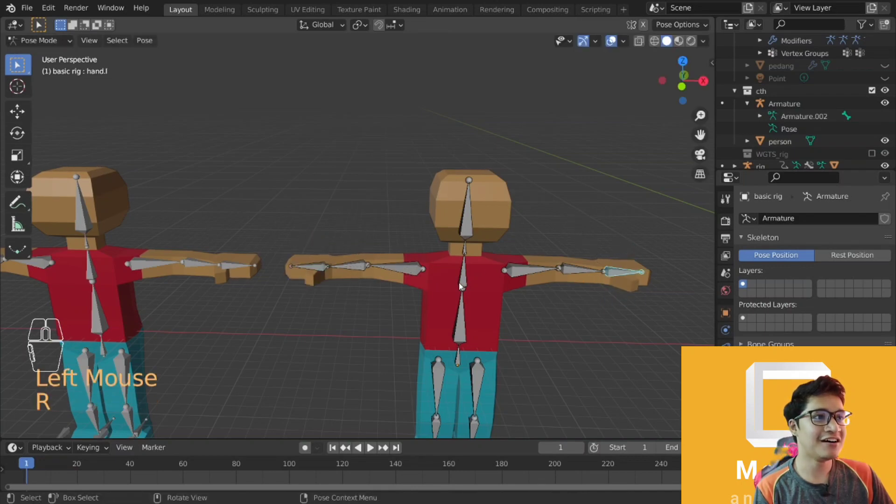
# Test-rotate upperarm.r, cancel back to rest, then box-select the left upper arm bone
pyautogui.click(415, 276)
pyautogui.press('r')
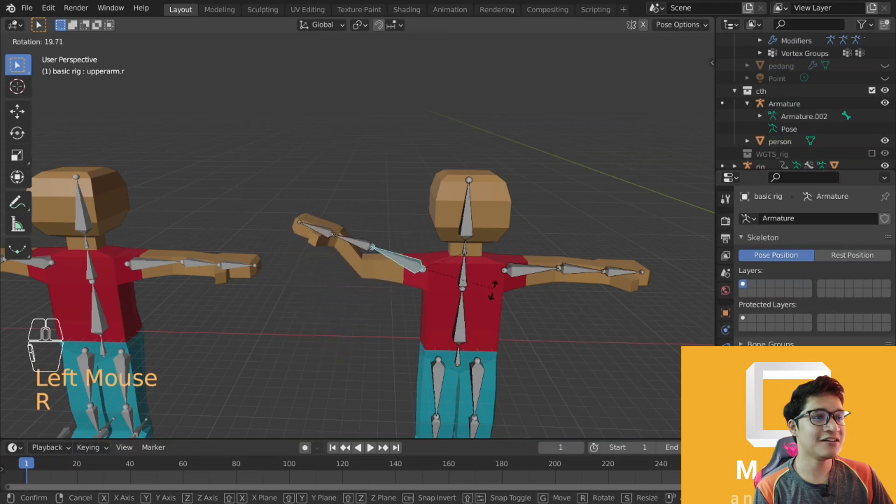
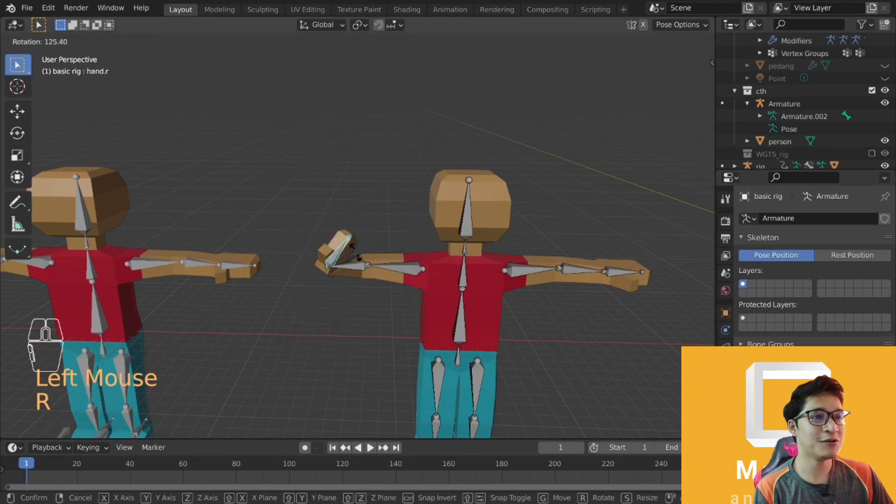
pyautogui.rightClick(310, 244)
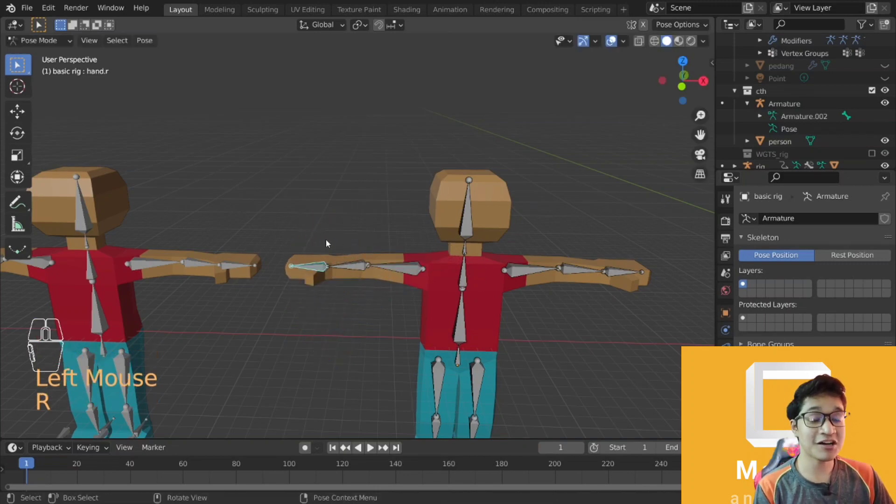
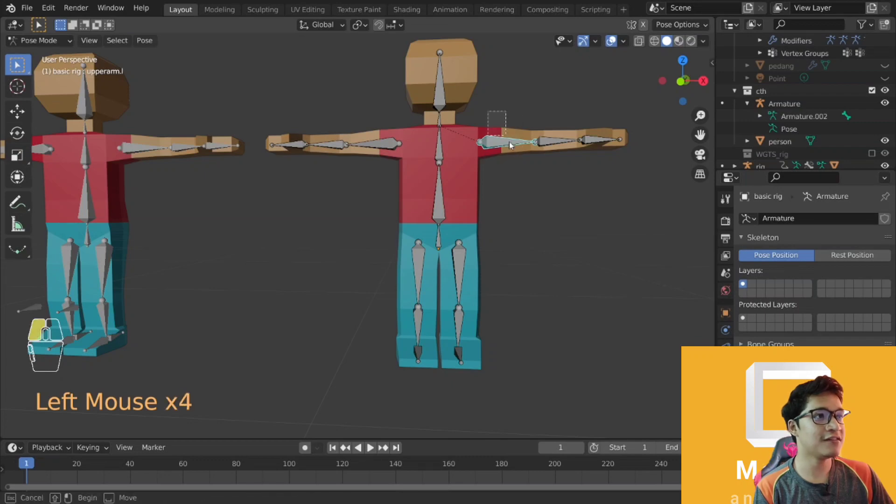
pyautogui.moveTo(495, 122); pyautogui.dragTo(522, 170)
pyautogui.moveTo(493, 111); pyautogui.dragTo(524, 167)
# Test-bend lower.leg.r, cancel it back straight and return the rig to Object Mode
pyautogui.click(421, 317)
pyautogui.press('r')
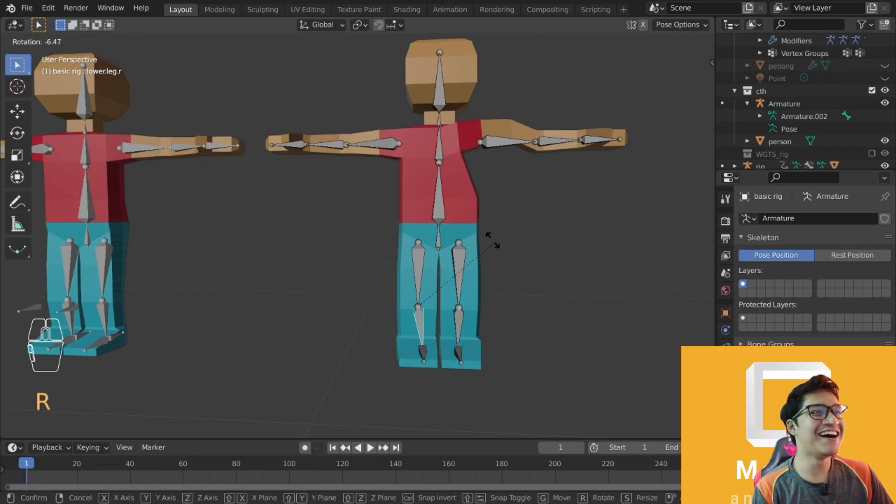
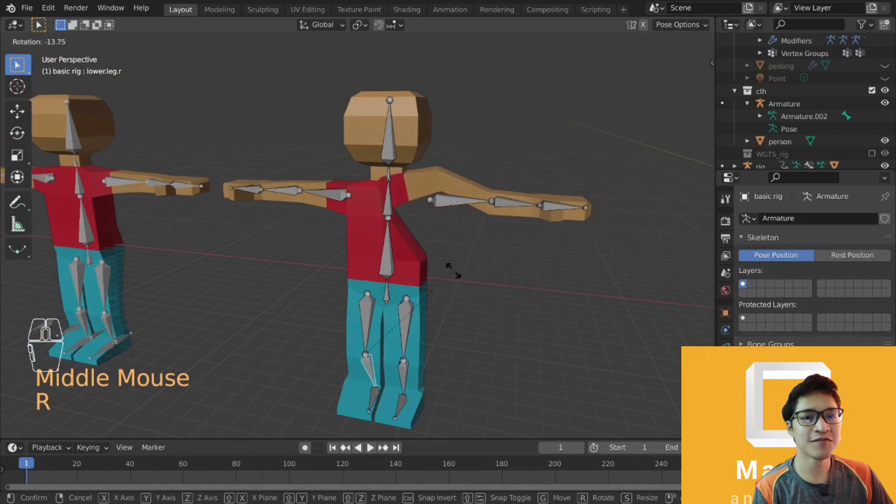
pyautogui.rightClick(487, 310)
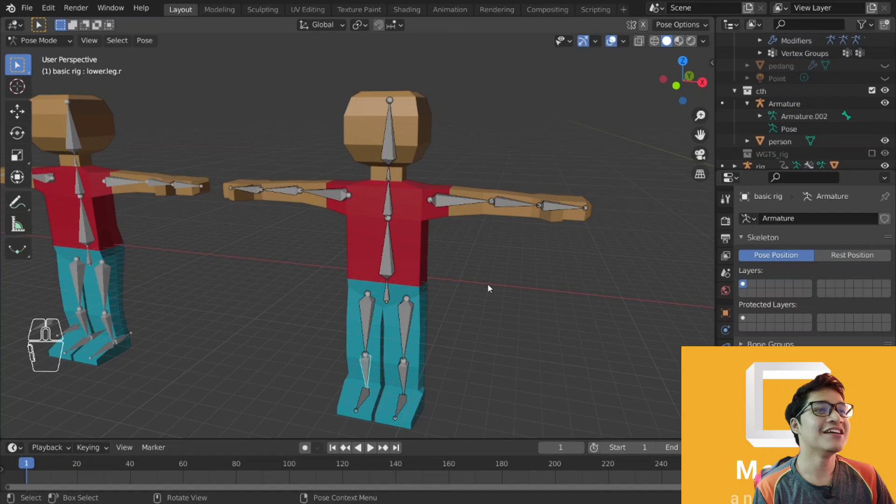
pyautogui.middleClick(484, 308)
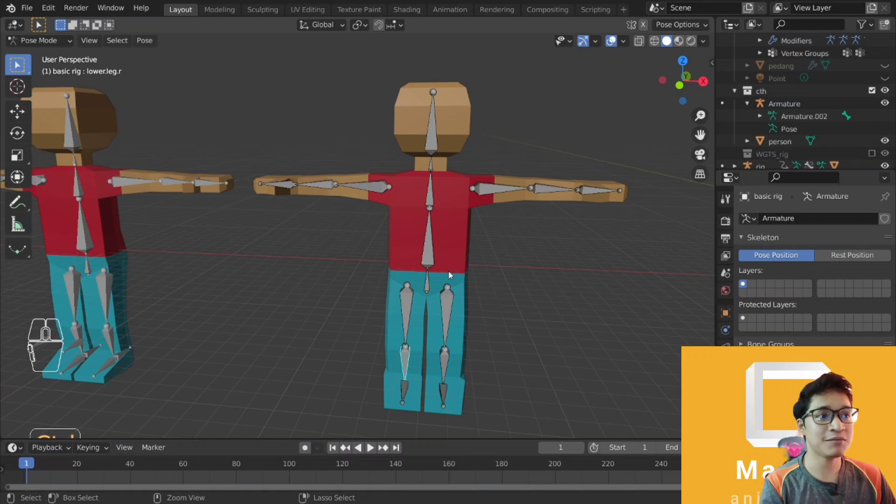
pyautogui.press('ctrl+Tab')
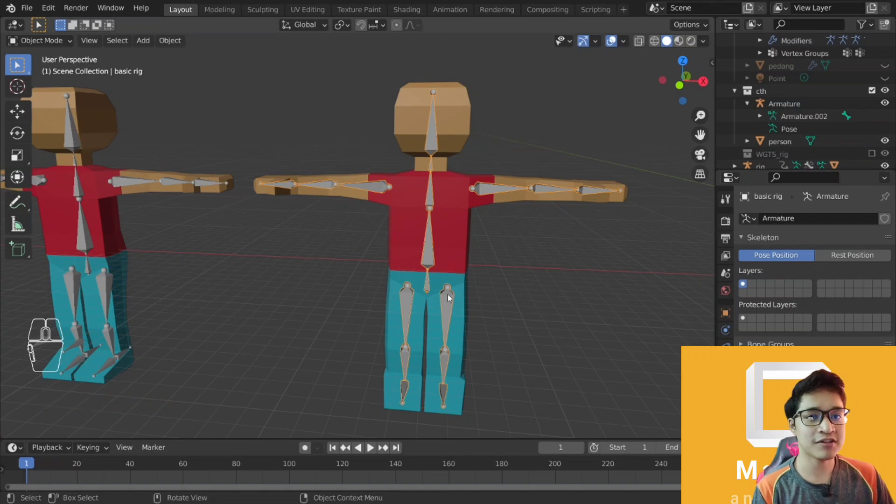
# Orbit around the T-posed character, inspecting the basic body mesh and rig by selecting them
pyautogui.middleClick(503, 305)
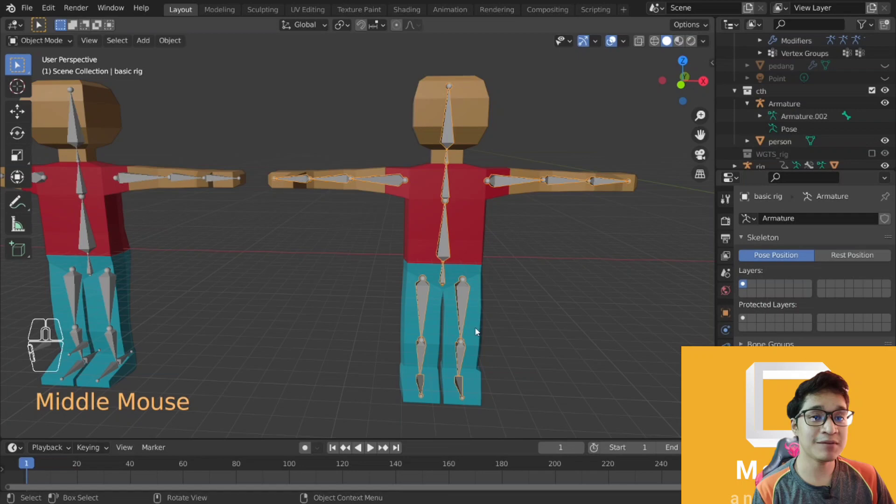
pyautogui.moveTo(477, 334); pyautogui.dragTo(457, 327)
pyautogui.click(424, 297)
pyautogui.click(421, 295)
pyautogui.click(426, 215)
pyautogui.moveTo(426, 276); pyautogui.dragTo(428, 289)
pyautogui.click(404, 254)
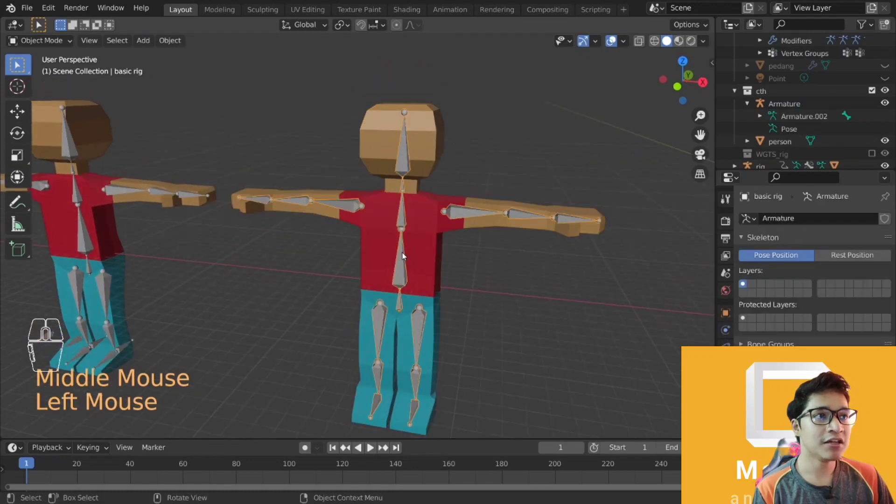
pyautogui.click(420, 260)
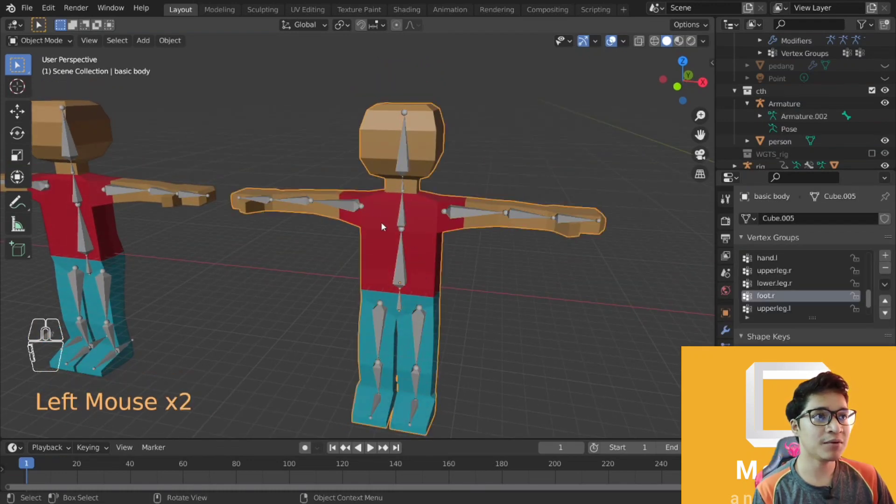
pyautogui.moveTo(333, 143); pyautogui.dragTo(535, 299)
pyautogui.click(421, 258)
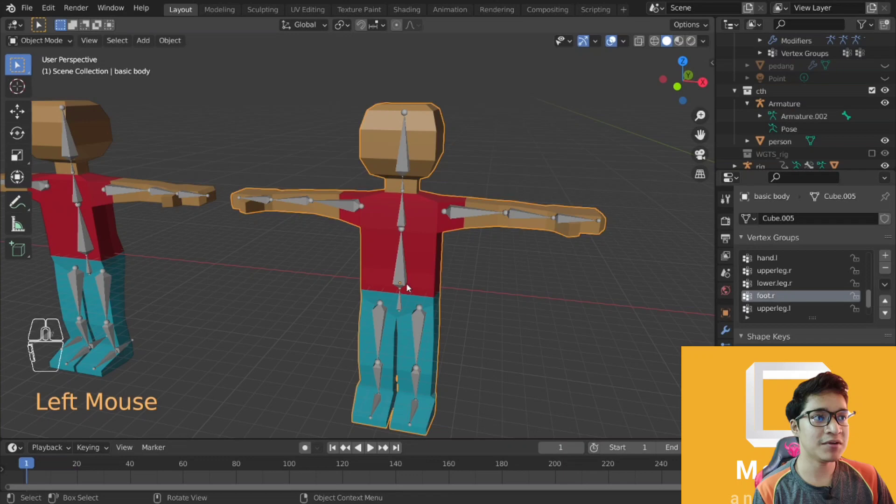
pyautogui.click(431, 351)
pyautogui.click(422, 340)
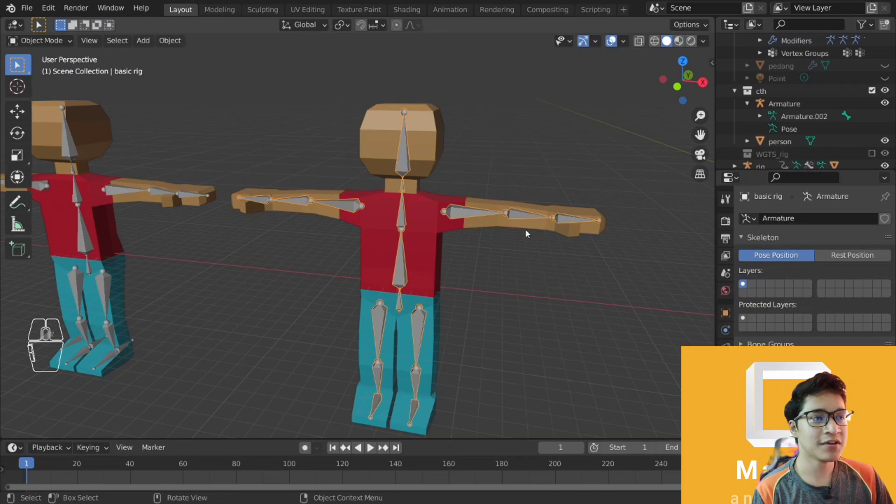
# From a front view, select the basic character and hide it from the scene
pyautogui.moveTo(487, 309); pyautogui.dragTo(501, 293)
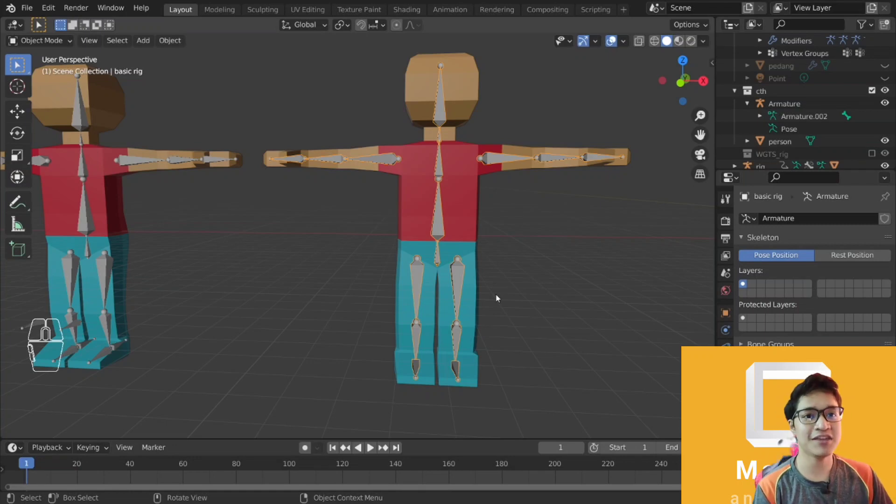
pyautogui.middleClick(496, 289)
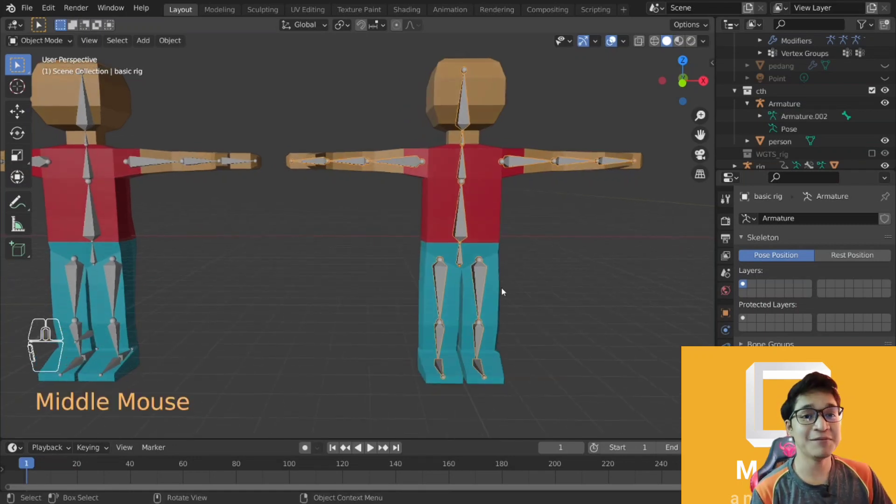
pyautogui.middleClick(504, 290)
pyautogui.scroll(-3)
pyautogui.moveTo(477, 238); pyautogui.dragTo(480, 255)
pyautogui.click(346, 143)
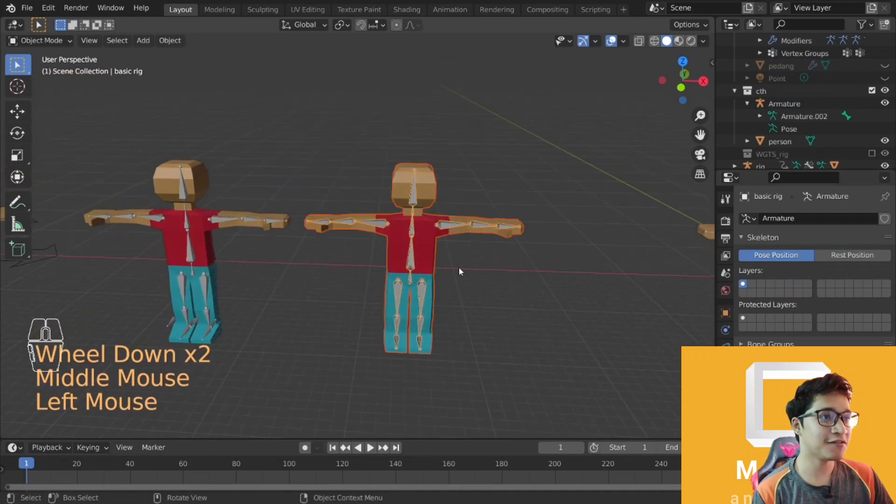
pyautogui.press('h')
pyautogui.moveTo(387, 265); pyautogui.dragTo(503, 241)
pyautogui.click(438, 220)
pyautogui.press('ctrl+Tab')
pyautogui.click(422, 323)
pyautogui.press('g')
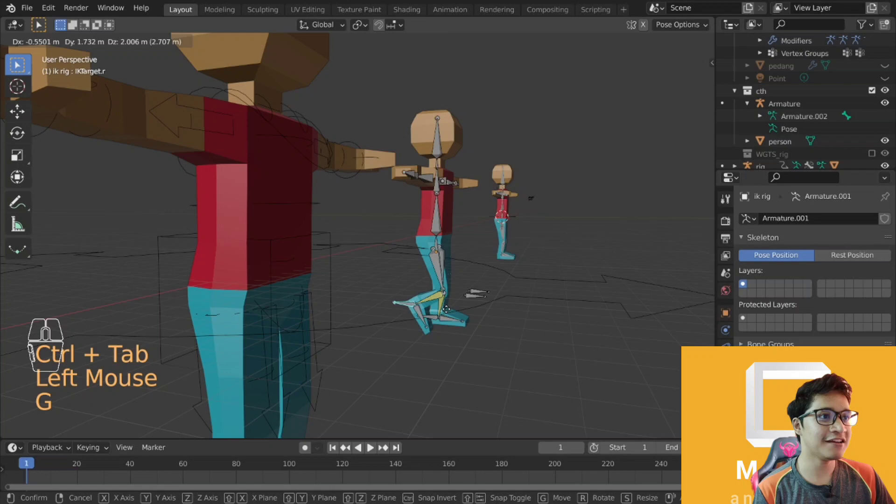
pyautogui.rightClick(451, 306)
pyautogui.press('ctrl+Tab')
pyautogui.click(413, 330)
pyautogui.middleClick(414, 329)
pyautogui.scroll(-3)
pyautogui.press('ctrl+Tab')
pyautogui.press('ctrl+Tab')
pyautogui.click(382, 262)
pyautogui.press('ctrl+Tab')
pyautogui.press('g')
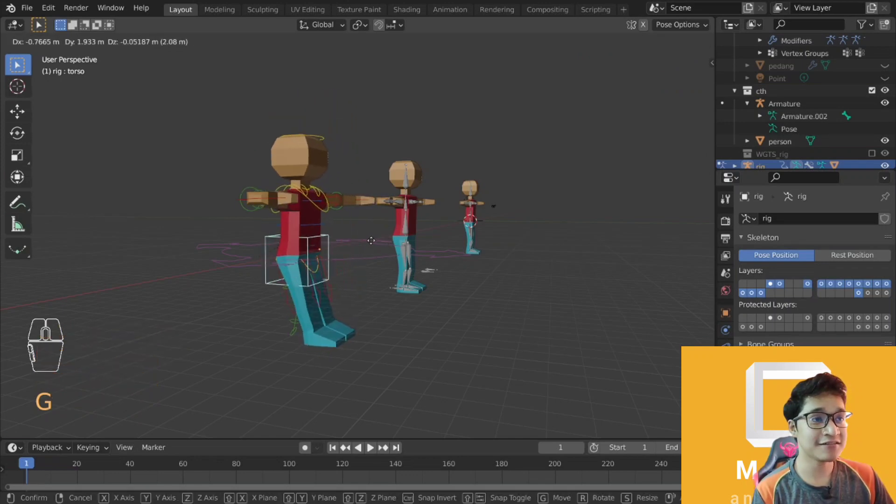
pyautogui.rightClick(386, 239)
pyautogui.press('ctrl+Tab')
pyautogui.moveTo(507, 234); pyautogui.dragTo(445, 250)
pyautogui.moveTo(509, 254); pyautogui.dragTo(447, 273)
pyautogui.moveTo(539, 283); pyautogui.dragTo(494, 286)
pyautogui.moveTo(541, 284); pyautogui.dragTo(451, 291)
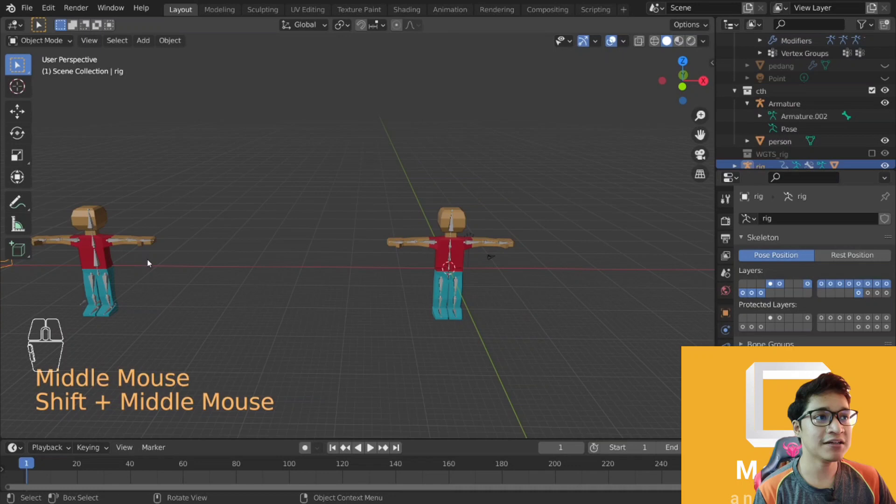
# Navigate the viewport to bring the person character and its Armature into frame
pyautogui.click(107, 253)
pyautogui.click(99, 256)
pyautogui.moveTo(146, 263); pyautogui.dragTo(216, 256)
pyautogui.middleClick(338, 283)
pyautogui.moveTo(494, 259); pyautogui.dragTo(425, 269)
pyautogui.moveTo(453, 271); pyautogui.dragTo(332, 249)
pyautogui.click(504, 248)
pyautogui.scroll(-3)
pyautogui.moveTo(498, 272); pyautogui.dragTo(462, 270)
pyautogui.click(370, 260)
pyautogui.scroll(3)
pyautogui.click(389, 273)
pyautogui.moveTo(412, 287); pyautogui.dragTo(423, 255)
pyautogui.middleClick(424, 256)
pyautogui.scroll(3)
pyautogui.moveTo(410, 261); pyautogui.dragTo(392, 253)
pyautogui.moveTo(380, 255); pyautogui.dragTo(447, 242)
pyautogui.moveTo(439, 242); pyautogui.dragTo(412, 250)
pyautogui.moveTo(342, 254); pyautogui.dragTo(385, 261)
pyautogui.middleClick(318, 205)
pyautogui.scroll(-3)
pyautogui.moveTo(296, 149); pyautogui.dragTo(328, 206)
pyautogui.moveTo(346, 229); pyautogui.dragTo(381, 226)
pyautogui.moveTo(386, 227); pyautogui.dragTo(398, 226)
pyautogui.moveTo(385, 236); pyautogui.dragTo(445, 230)
# Parent the person mesh to Armature with Automatic Weights via Ctrl+P
pyautogui.click(517, 171)
pyautogui.click(512, 172)
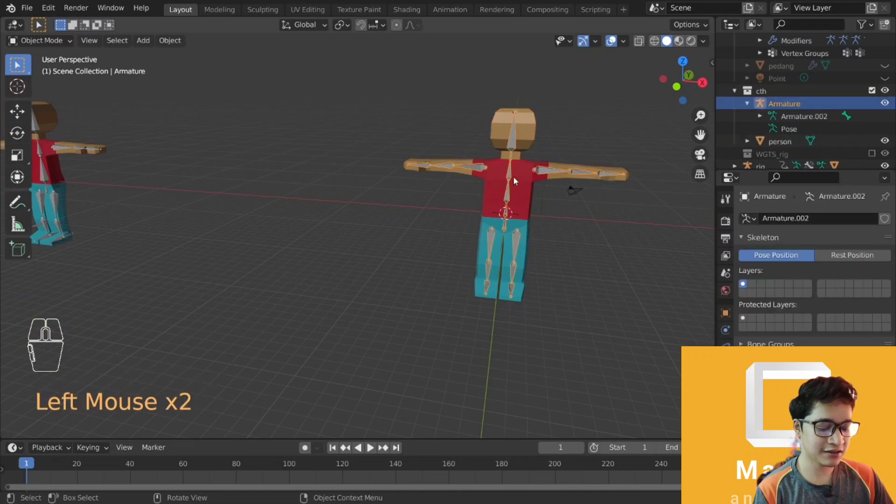
pyautogui.press('g')
pyautogui.rightClick(538, 196)
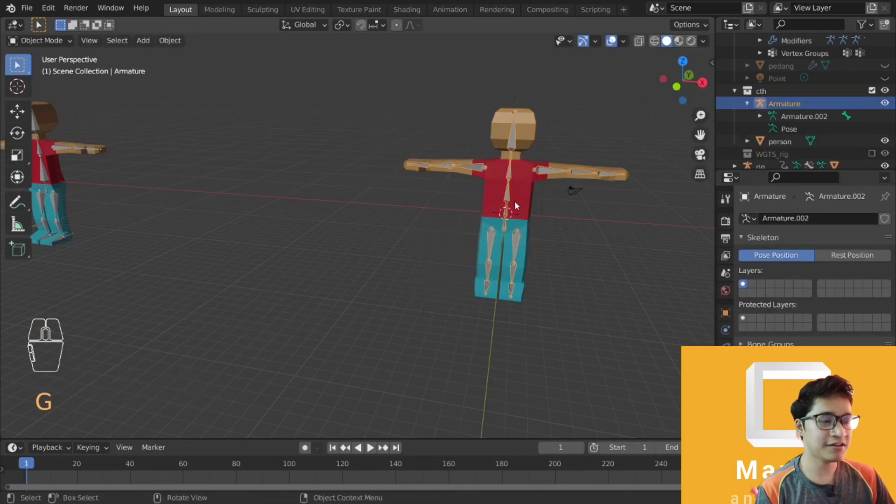
pyautogui.click(517, 204)
pyautogui.click(508, 203)
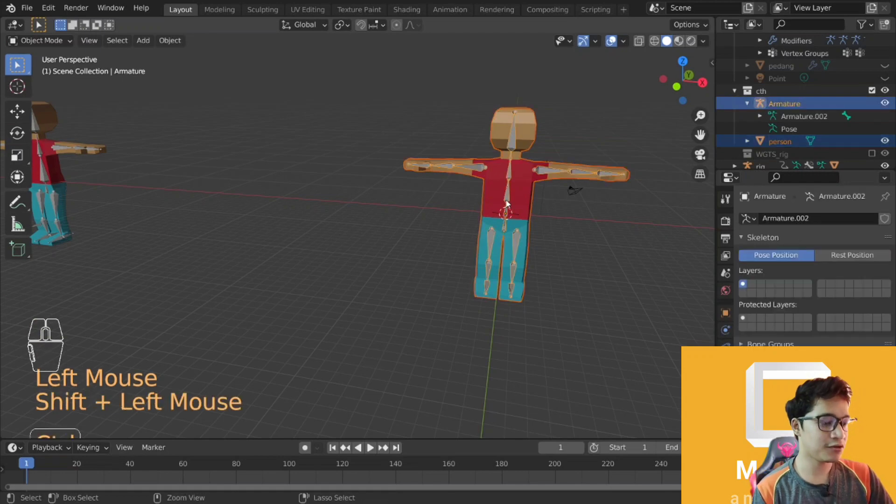
pyautogui.press('ctrl+p')
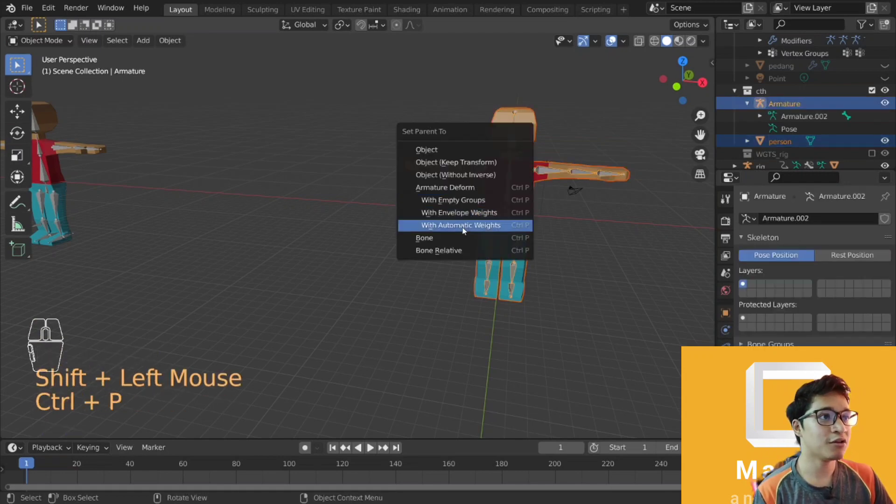
pyautogui.click(465, 230)
# Test-rotate the stomach bone in Pose Mode to confirm the mesh follows, then cancel and leave Pose Mode
pyautogui.doubleClick(512, 220)
pyautogui.press('ctrl+Tab')
pyautogui.click(510, 213)
pyautogui.press('r')
pyautogui.rightClick(529, 193)
pyautogui.press('ctrl+Tab')
pyautogui.moveTo(551, 271); pyautogui.dragTo(510, 285)
pyautogui.click(400, 250)
pyautogui.scroll(3)
pyautogui.moveTo(427, 299); pyautogui.dragTo(421, 284)
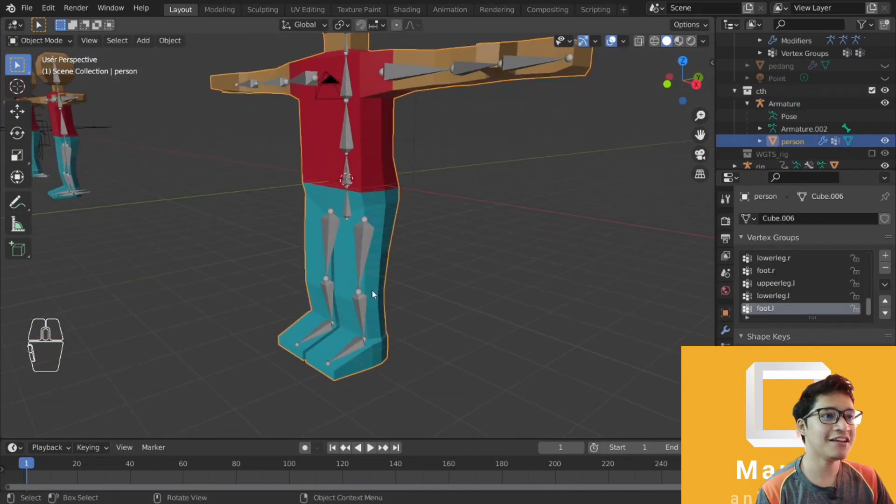
pyautogui.moveTo(399, 309); pyautogui.dragTo(386, 311)
pyautogui.moveTo(374, 315); pyautogui.dragTo(425, 306)
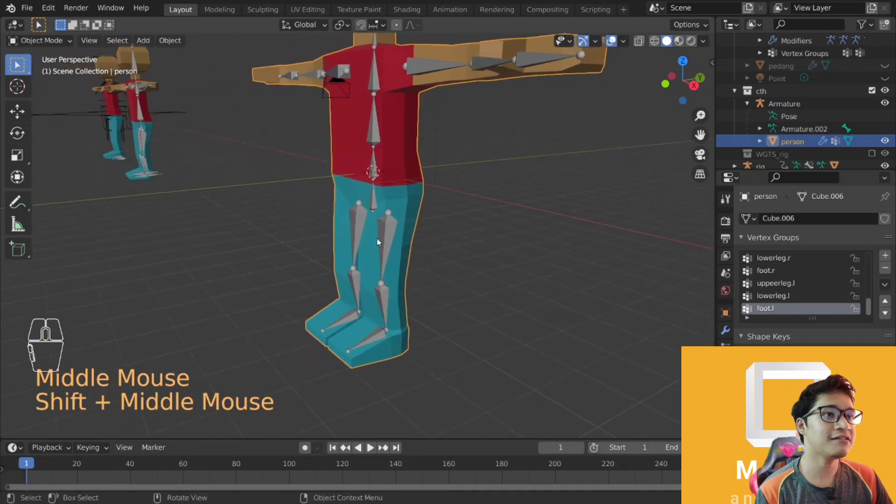
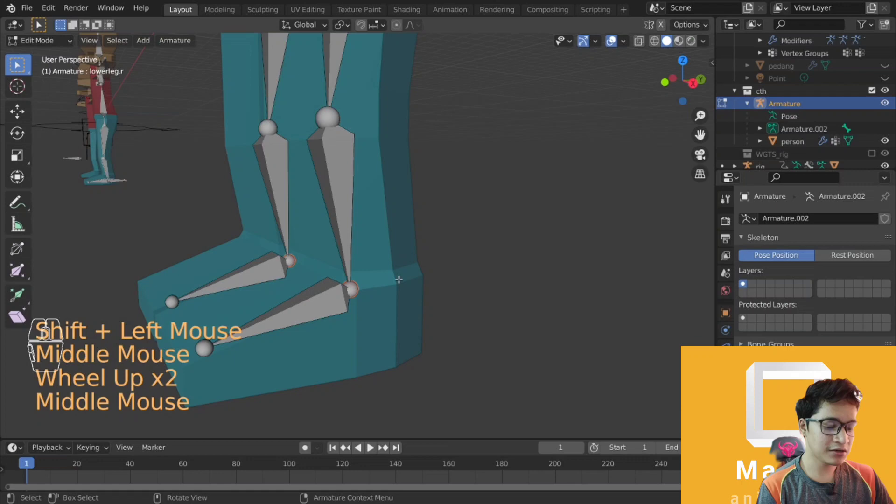
# Duplicate leg bones into foot and knee helper bones and clear their parents with Alt+P
pyautogui.press('e')
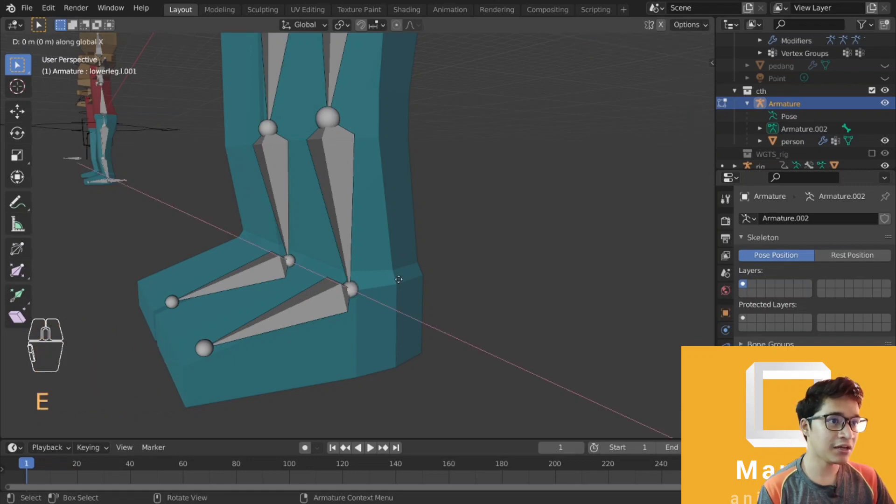
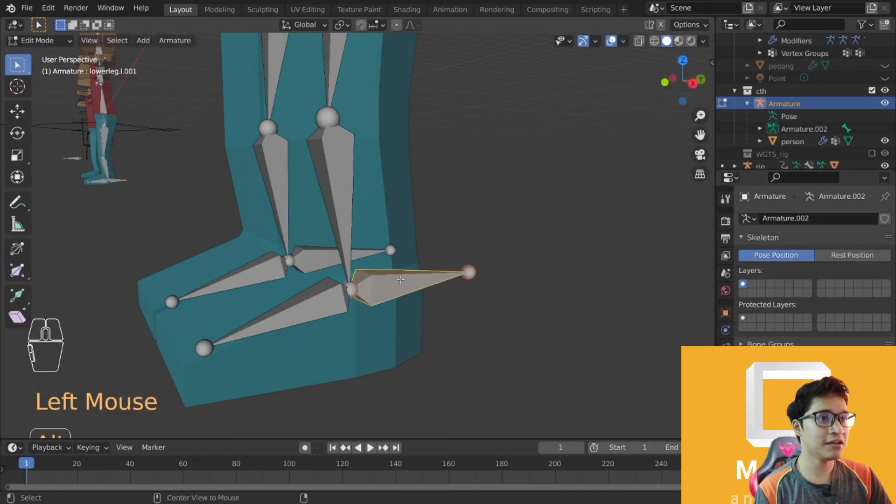
pyautogui.press('alt+p')
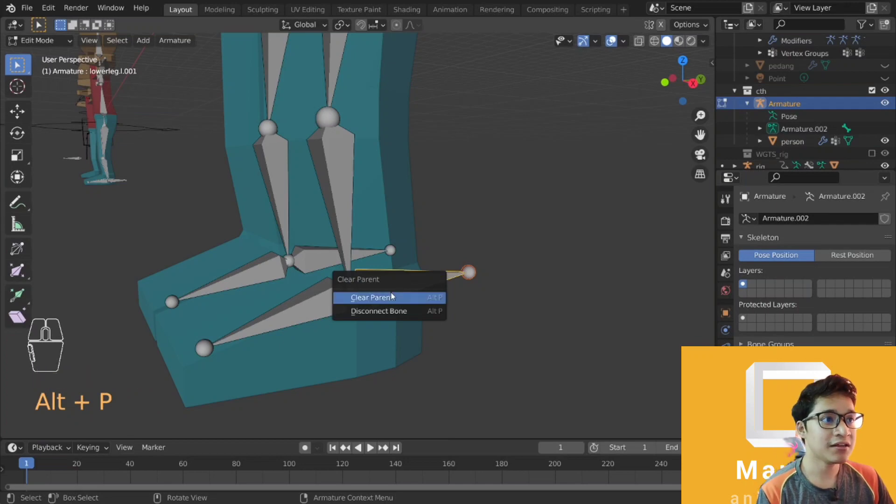
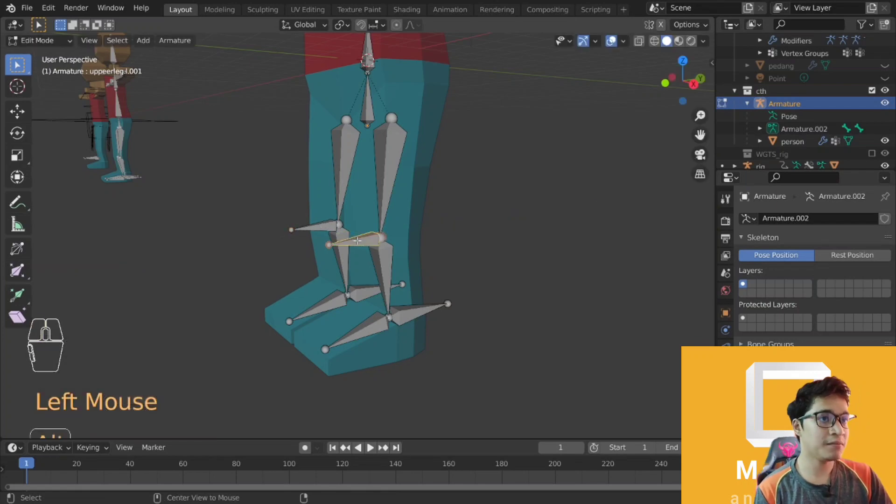
pyautogui.press('alt+p')
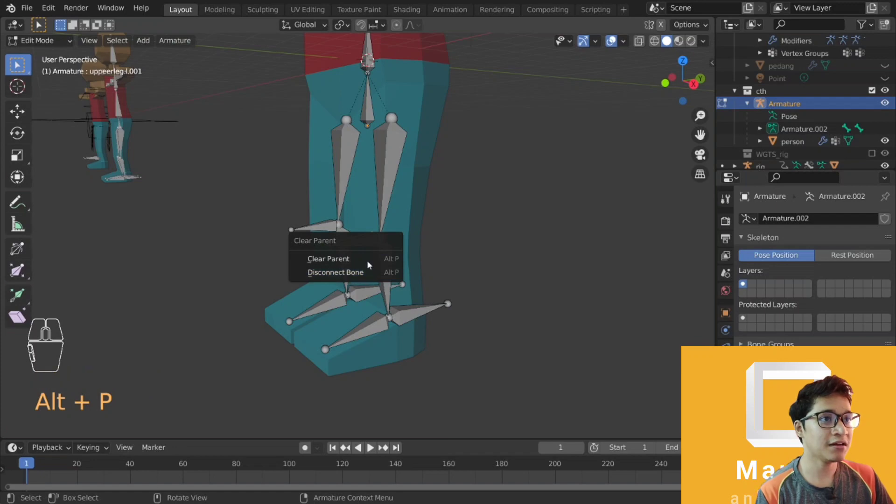
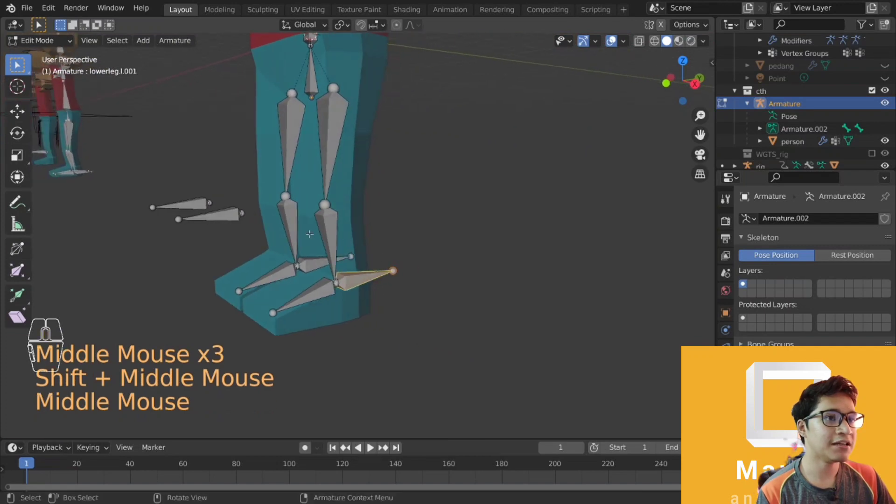
# Uncheck Deform in the Bone properties of lowerleg.l.001, then return to the Object Data settings
pyautogui.middleClick(798, 362)
pyautogui.scroll(-3)
pyautogui.middleClick(793, 358)
pyautogui.scroll(-3)
pyautogui.middleClick(792, 358)
pyautogui.click(723, 387)
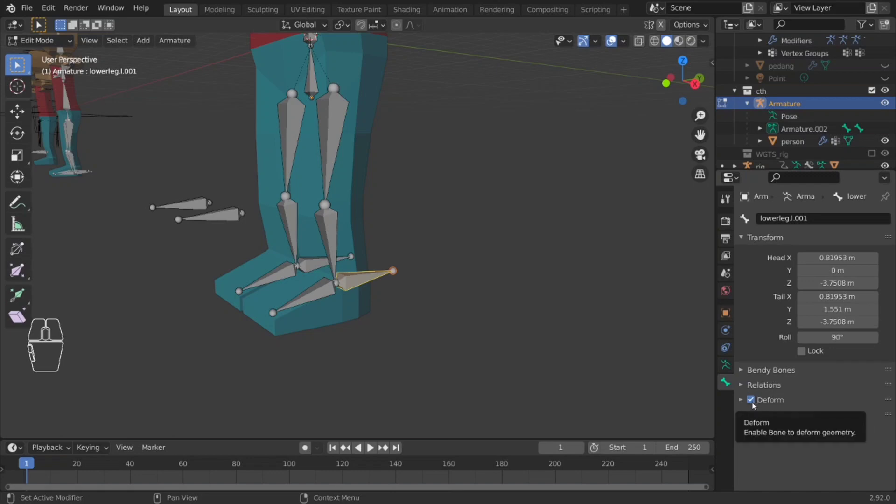
pyautogui.click(754, 405)
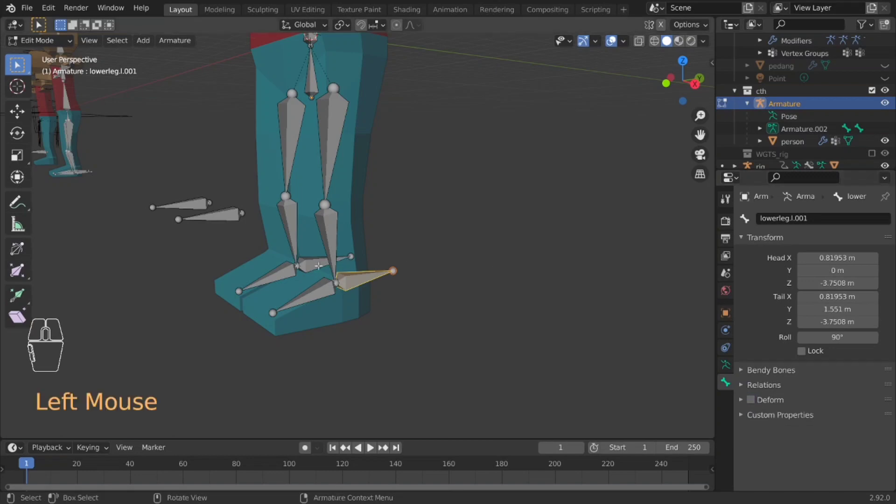
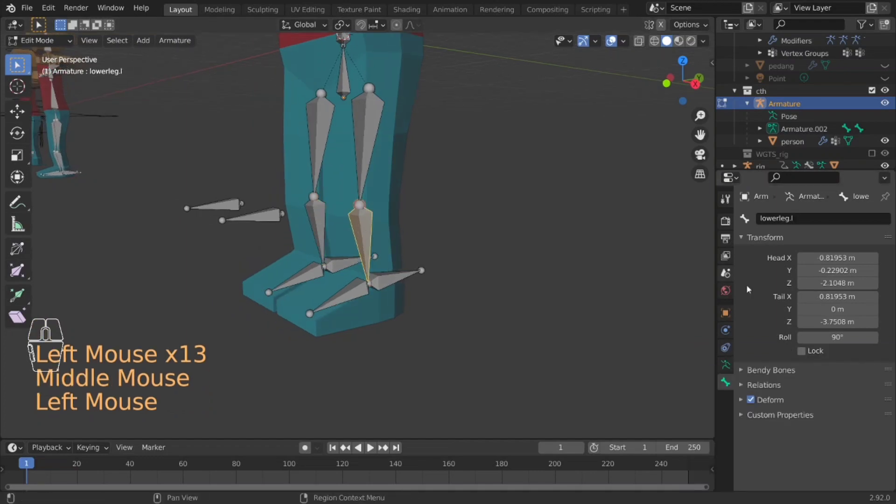
pyautogui.click(725, 371)
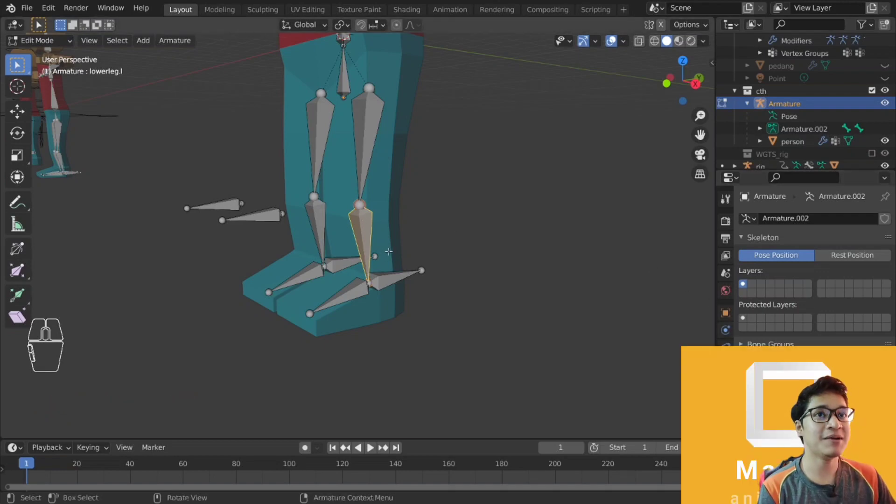
# In Pose Mode select lowerleg.l and add an Inverse Kinematics bone constraint to it
pyautogui.press('Tab')
pyautogui.click(362, 202)
pyautogui.click(362, 202)
pyautogui.press('ctrl+Tab')
pyautogui.click(356, 224)
pyautogui.click(366, 224)
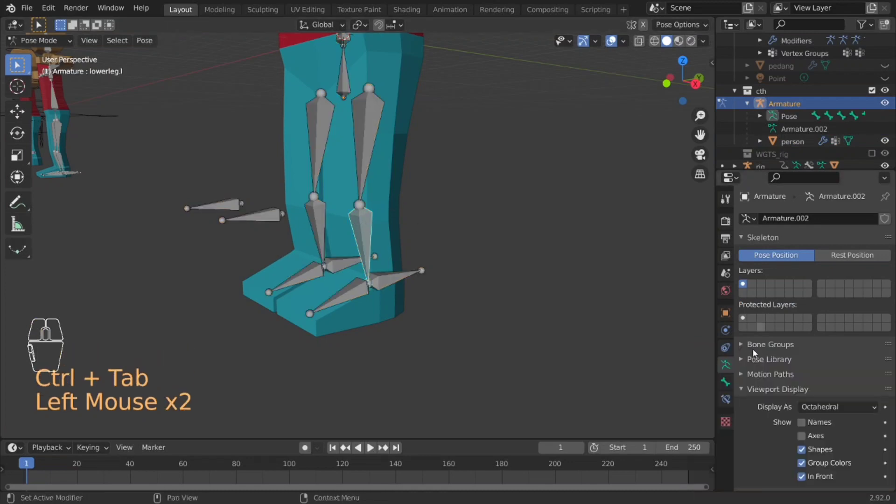
pyautogui.click(730, 387)
pyautogui.click(730, 406)
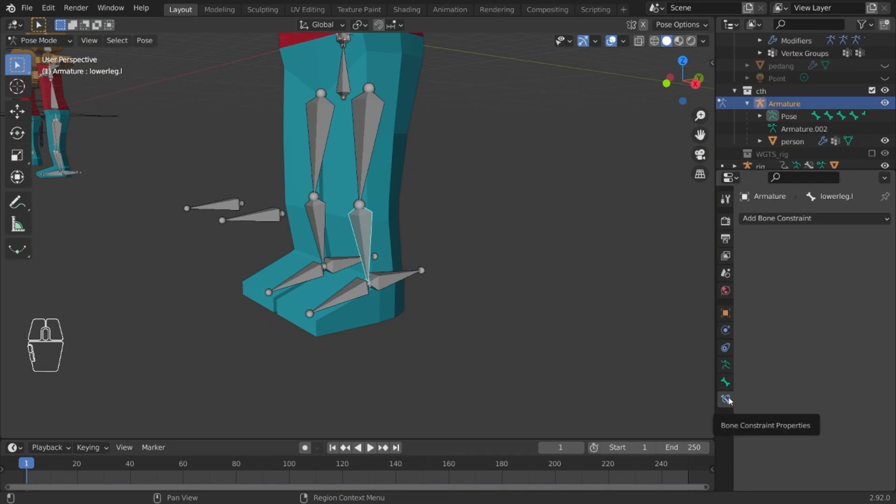
pyautogui.click(816, 223)
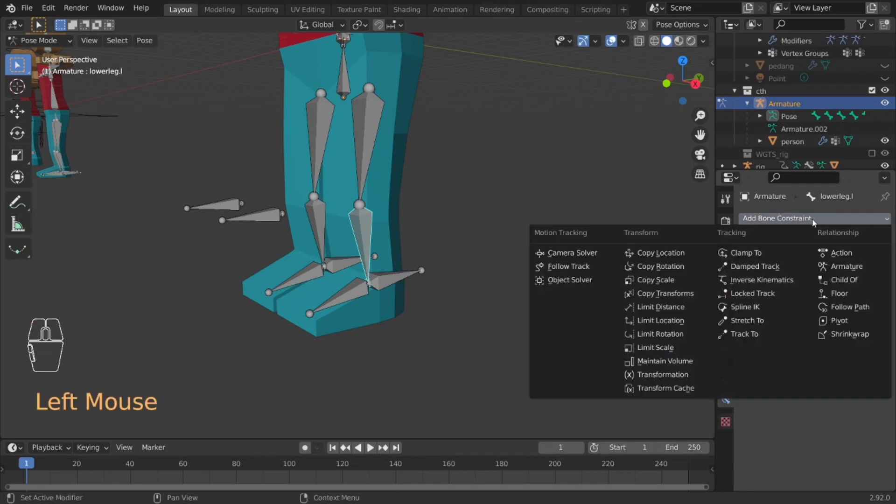
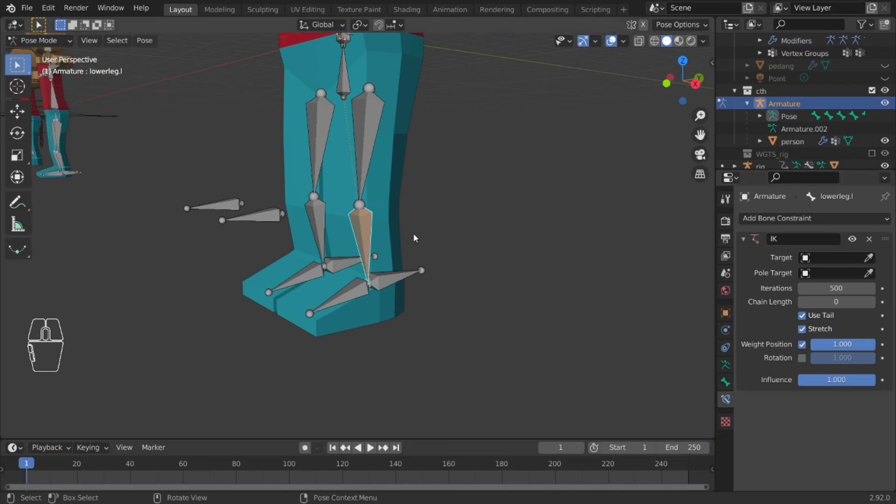
# Toggle between Edit and Pose Mode, ending in bone editing
pyautogui.press('Tab')
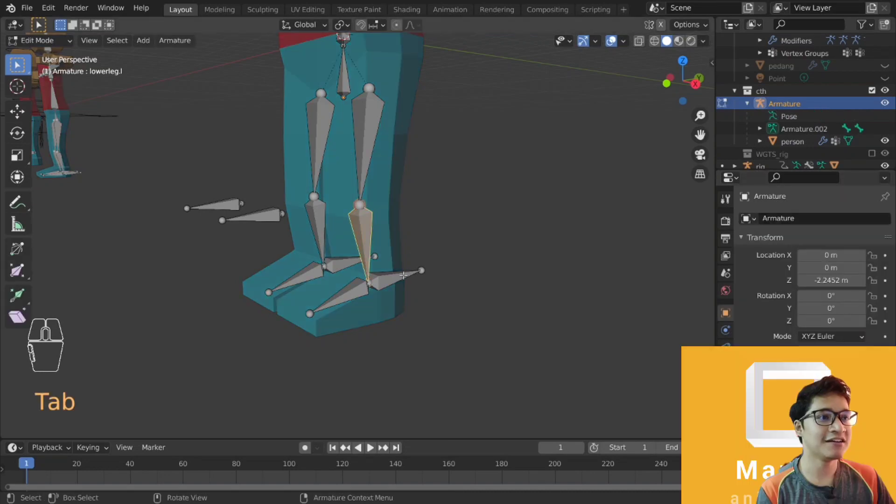
pyautogui.press('Tab')
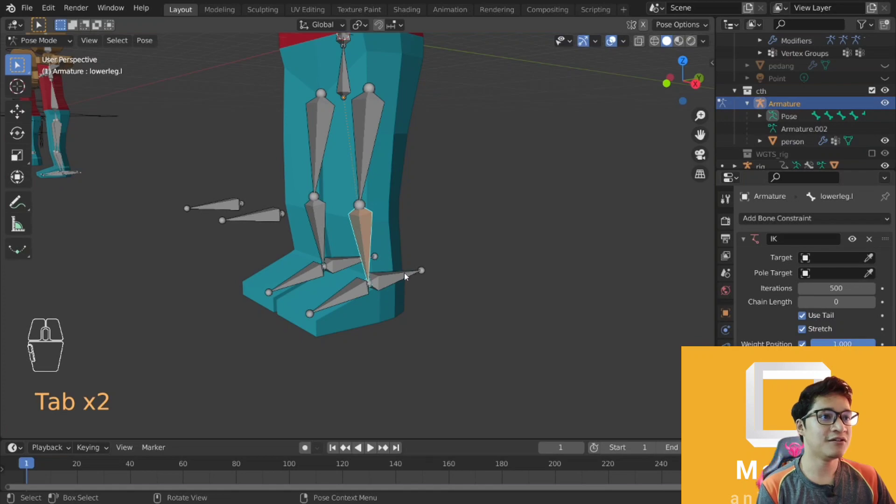
pyautogui.press('Tab')
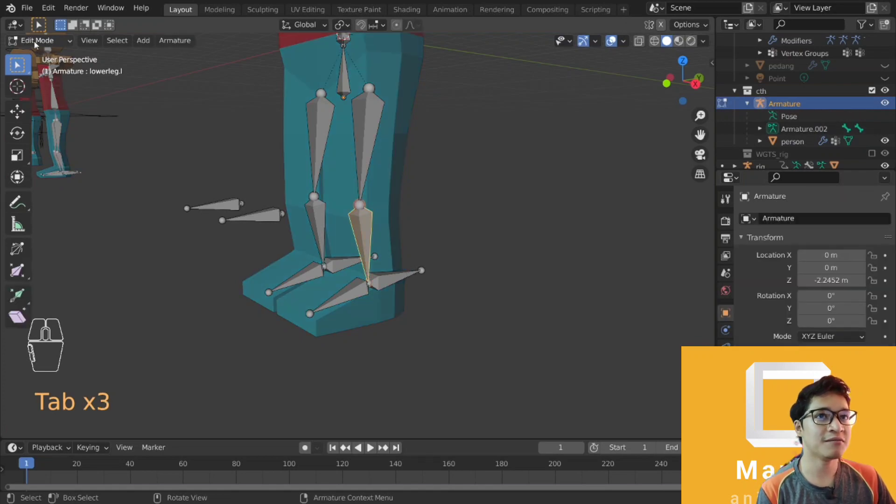
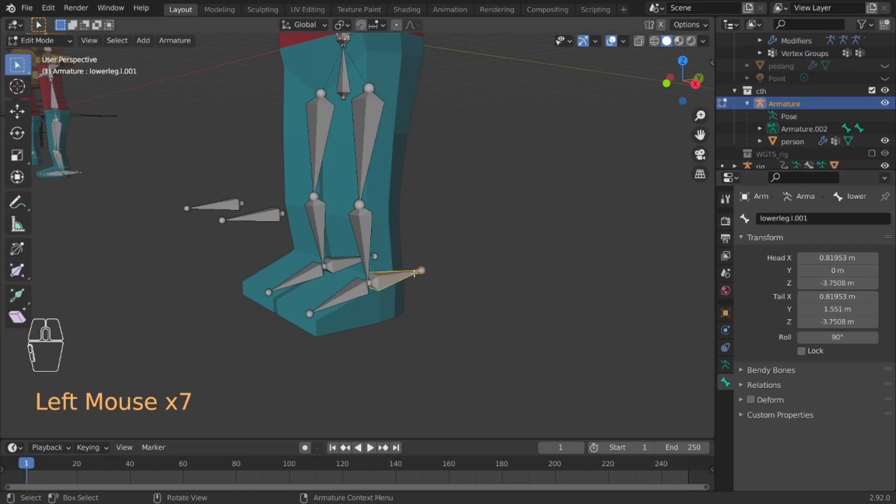
# Rename the helper bones IKTarget.l, IKTarget.r, IKPole.l and IKPole.r with F2
pyautogui.press('F2')
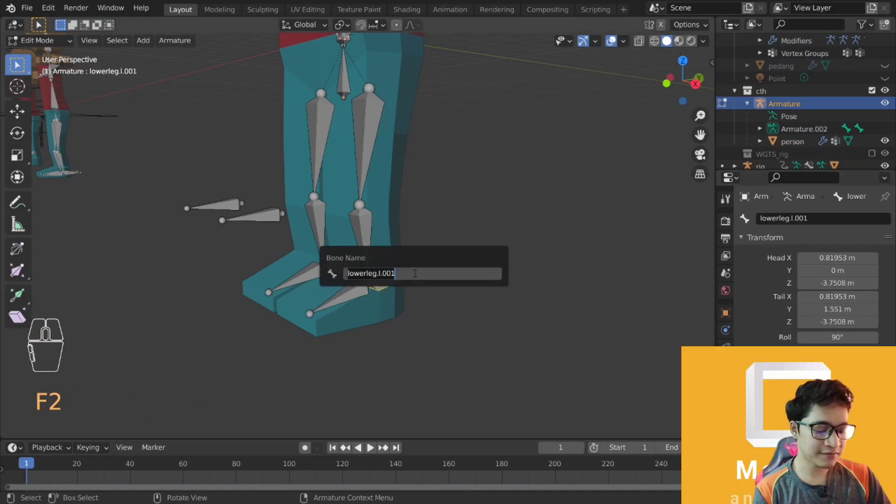
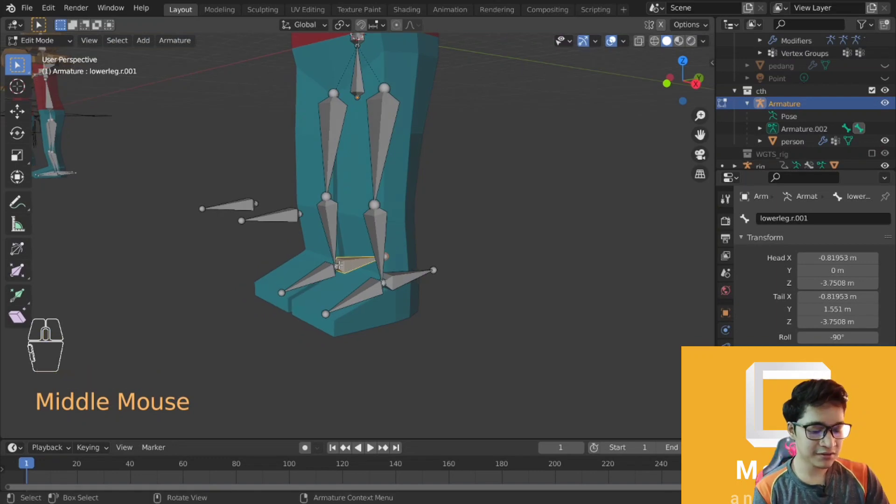
pyautogui.press('F2')
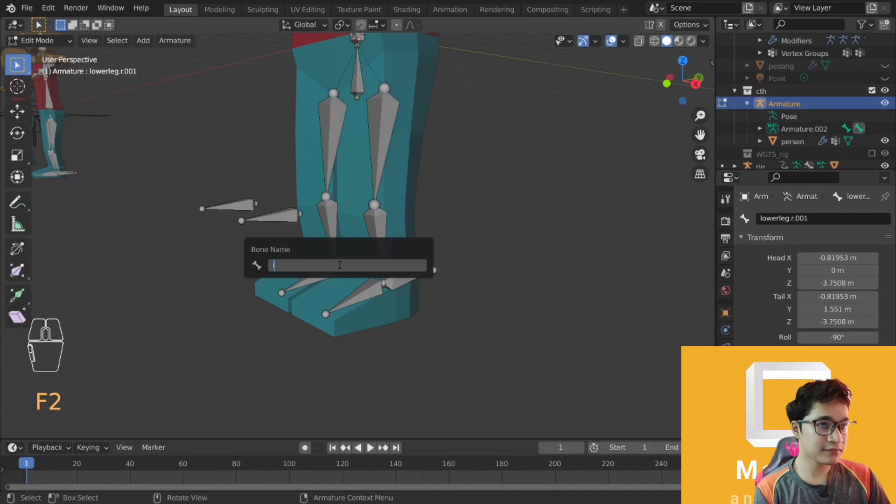
pyautogui.press('BackSpace')
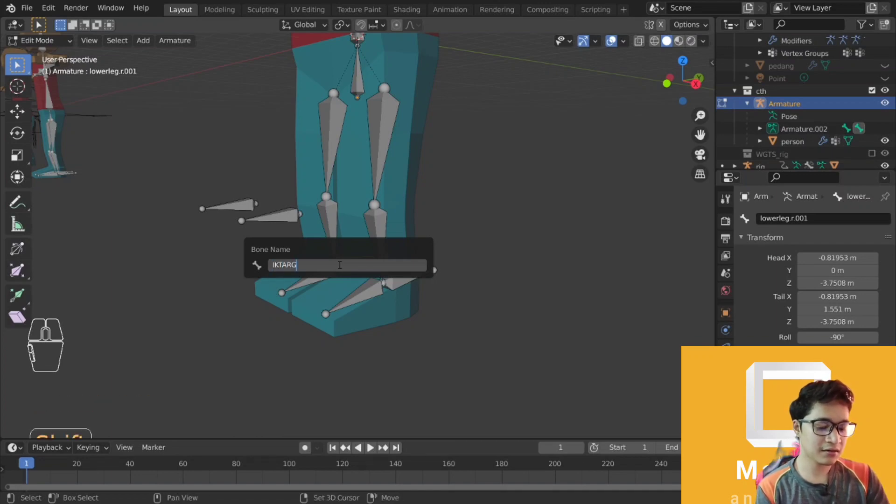
pyautogui.press('BackSpace')
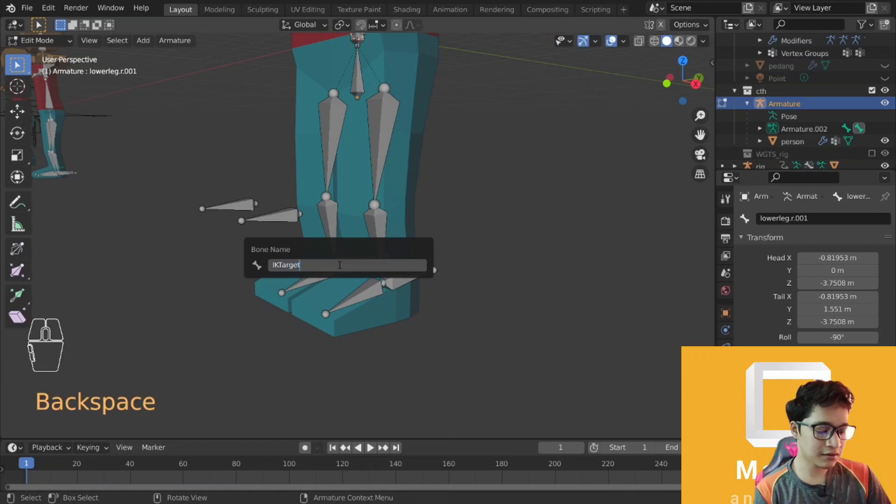
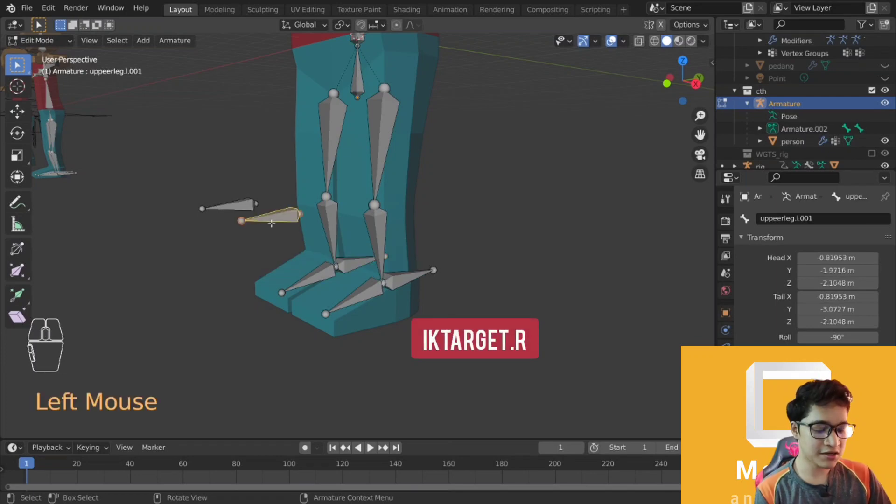
pyautogui.press('F2')
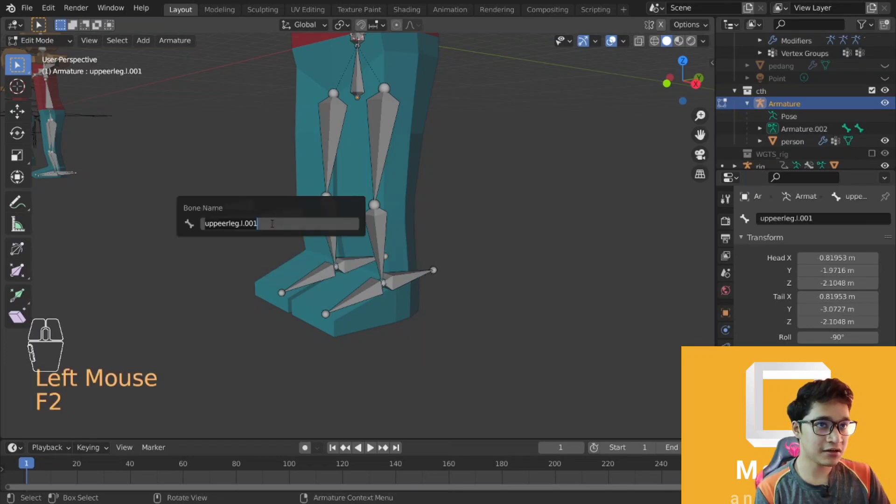
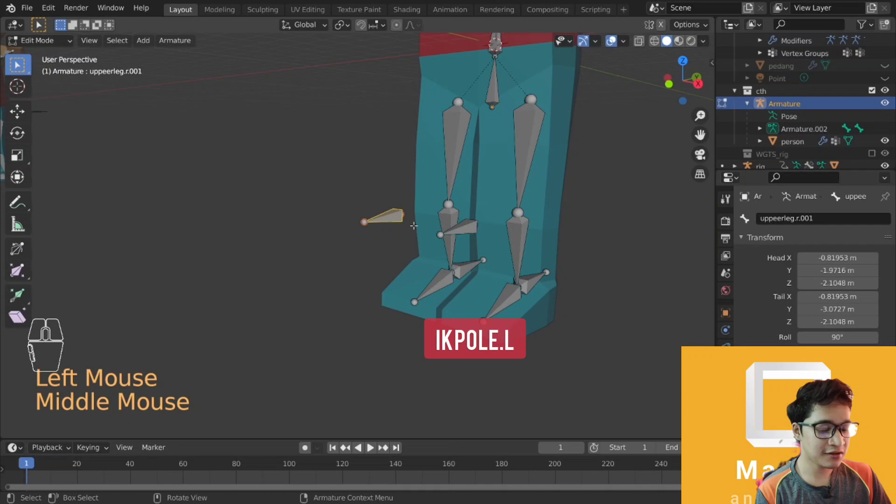
pyautogui.press('F2')
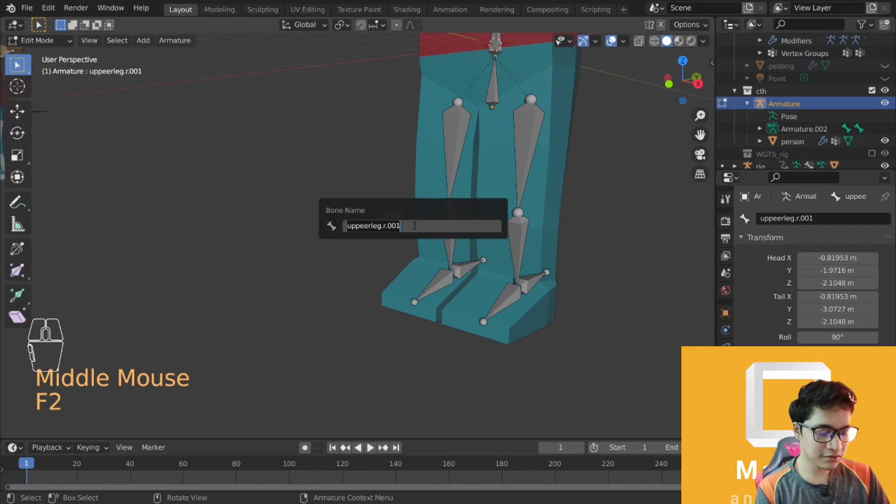
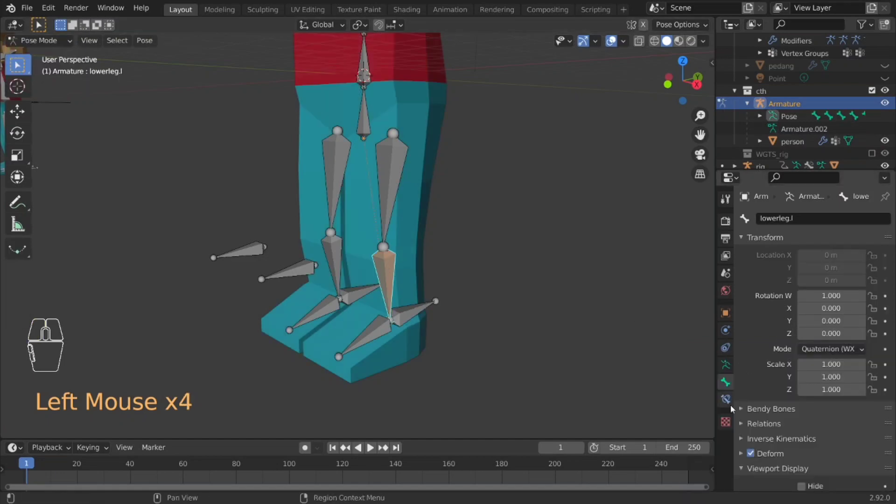
# Set the lowerleg.l IK constraint's target to Armature bone IKTarget.l
pyautogui.moveTo(637, 337); pyautogui.dragTo(728, 396)
pyautogui.click(728, 403)
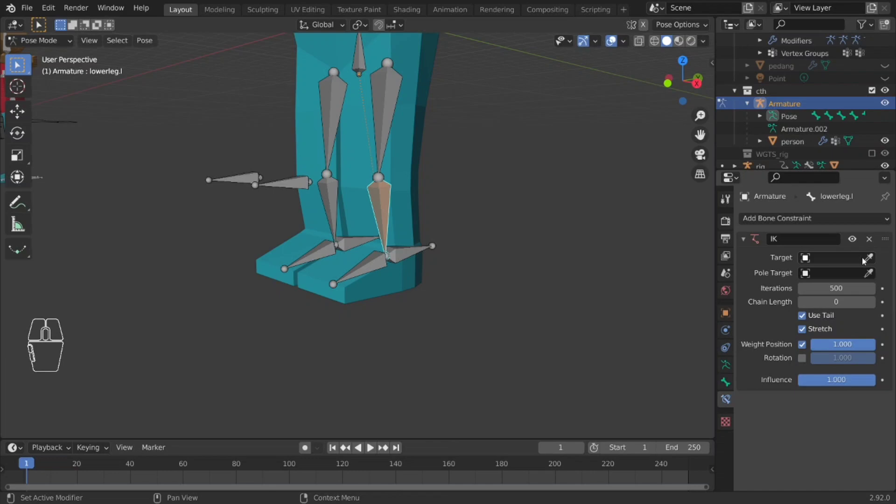
pyautogui.click(873, 258)
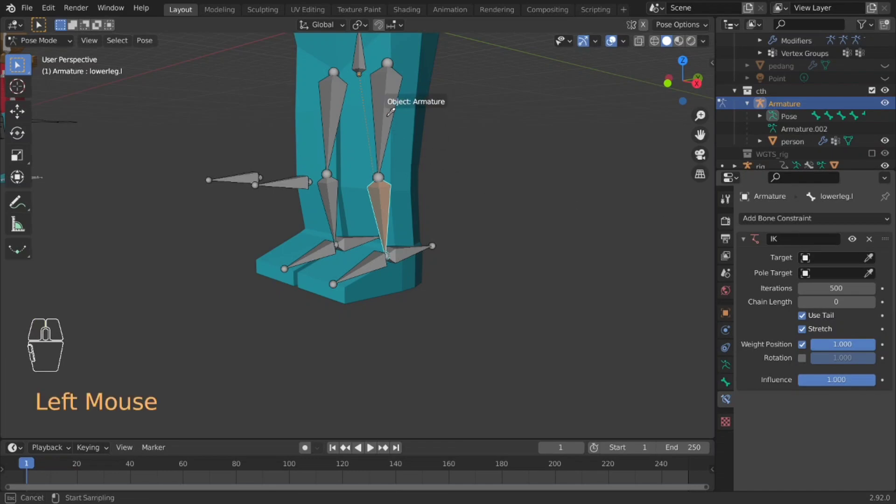
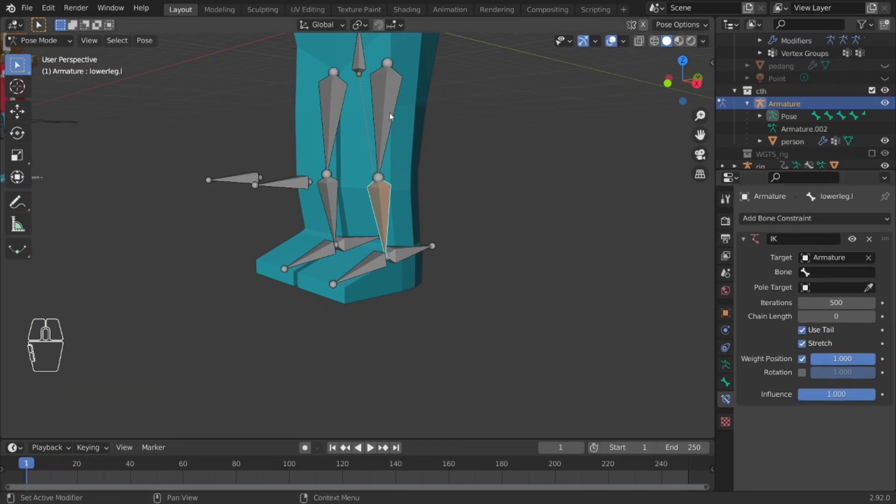
pyautogui.click(834, 274)
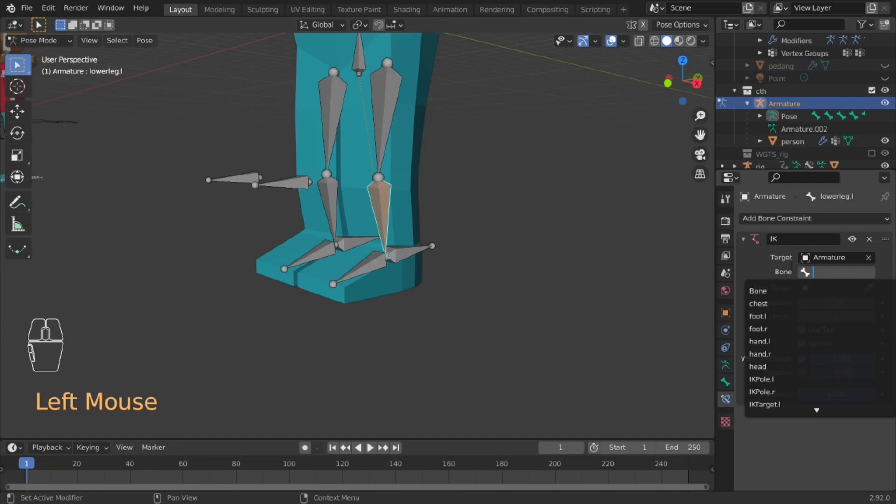
pyautogui.click(780, 261)
pyautogui.moveTo(753, 250); pyautogui.dragTo(779, 262)
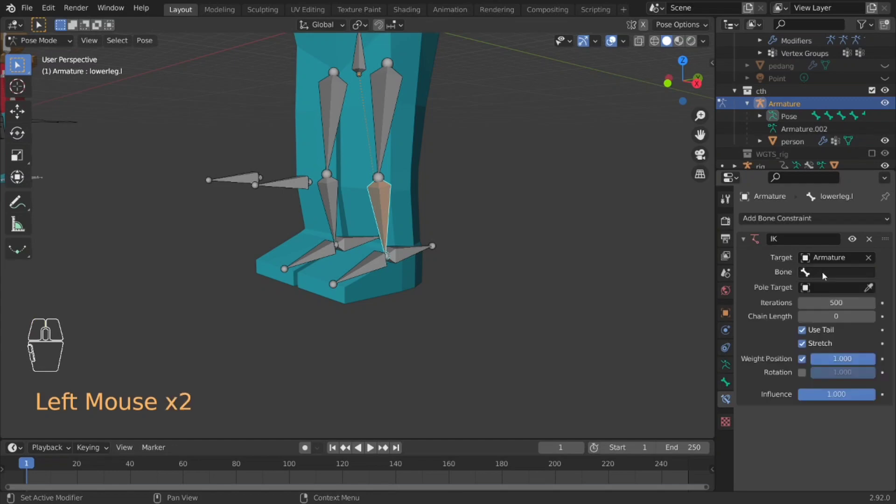
pyautogui.click(833, 276)
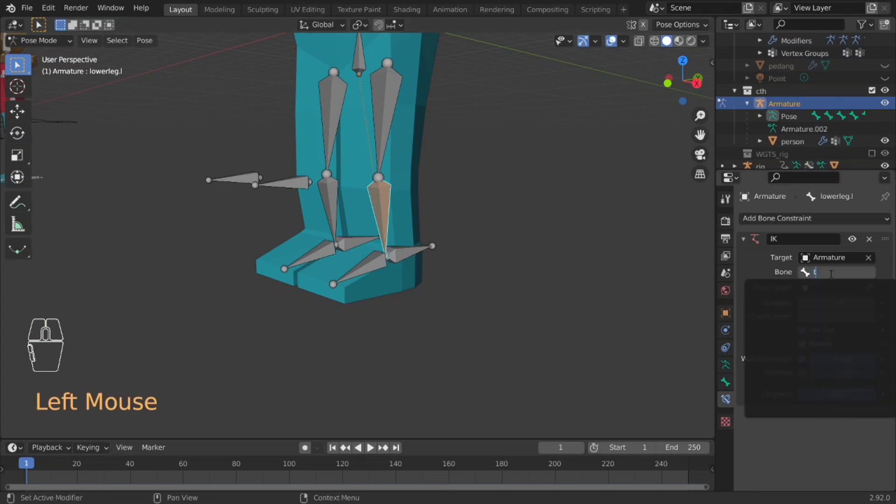
pyautogui.press('BackSpace')
pyautogui.press('BackSpace')
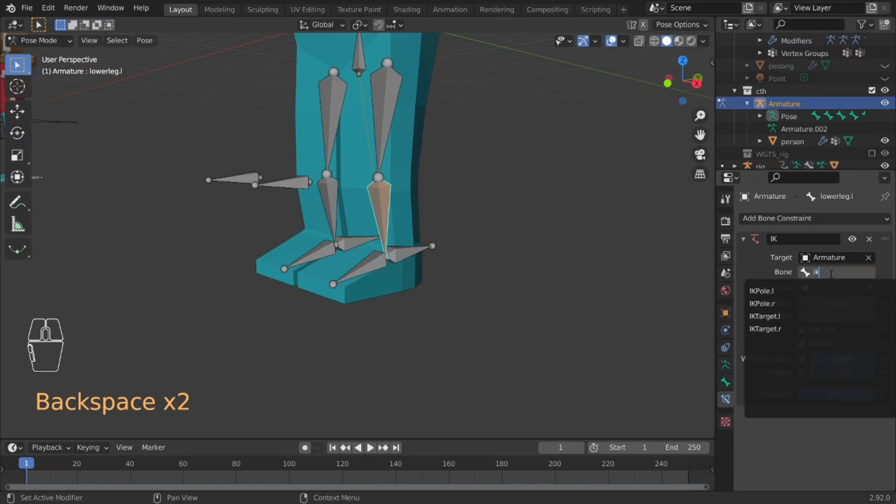
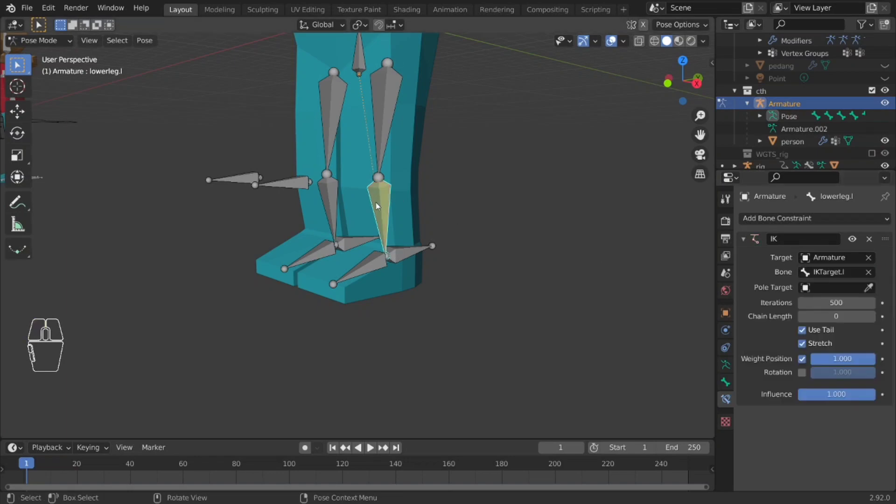
# Set the pole target to Armature bone IKPole.l and chain length 2, then grab IKTarget.l to test
pyautogui.click(871, 293)
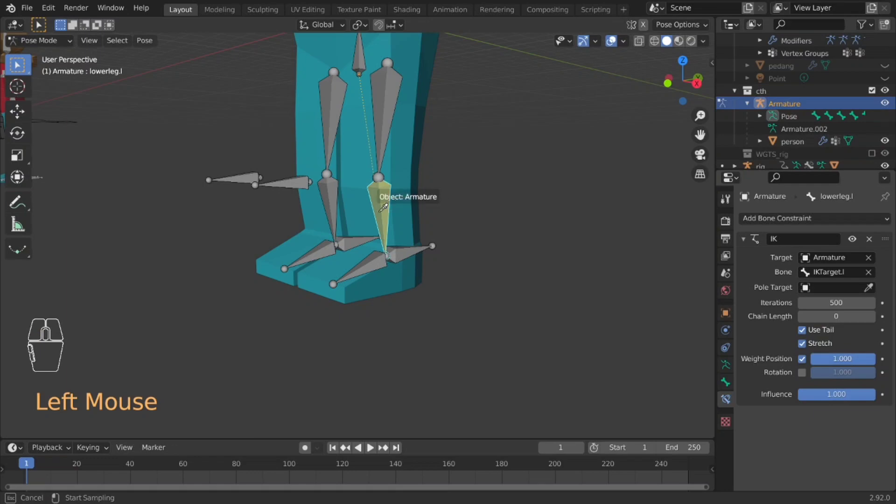
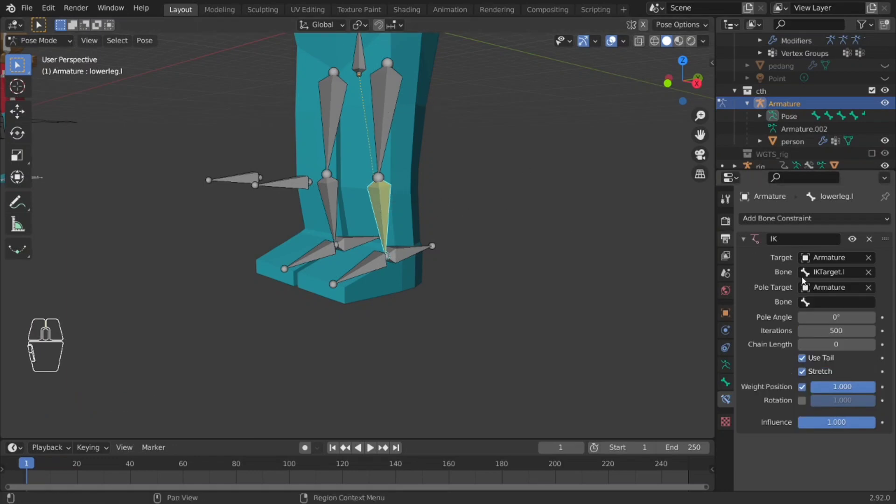
pyautogui.click(836, 304)
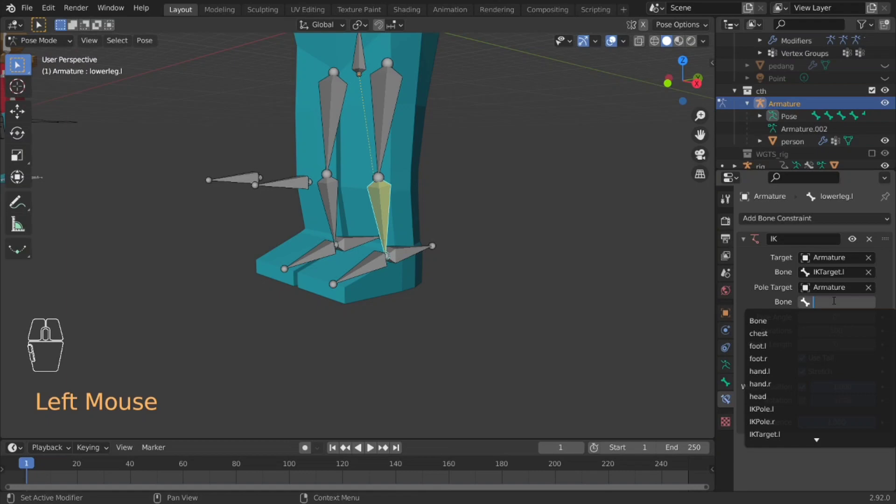
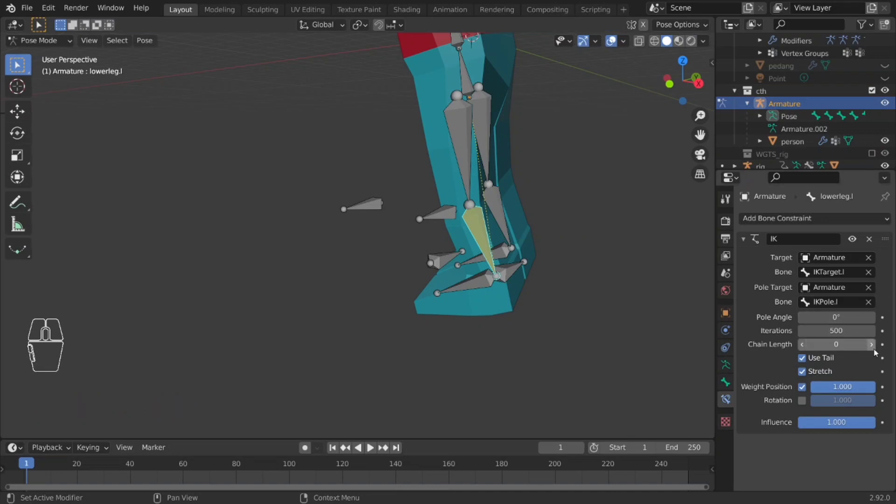
pyautogui.click(876, 352)
pyautogui.click(876, 352)
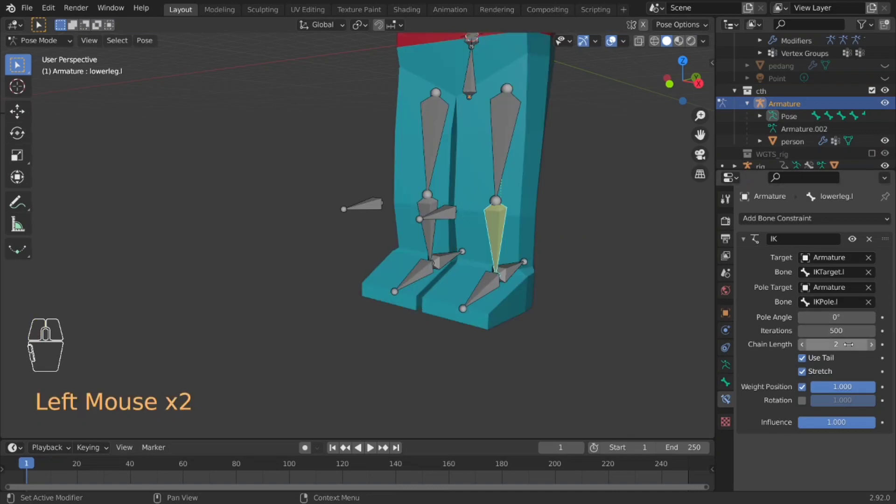
pyautogui.moveTo(611, 350); pyautogui.dragTo(595, 351)
pyautogui.click(392, 287)
pyautogui.press('g')
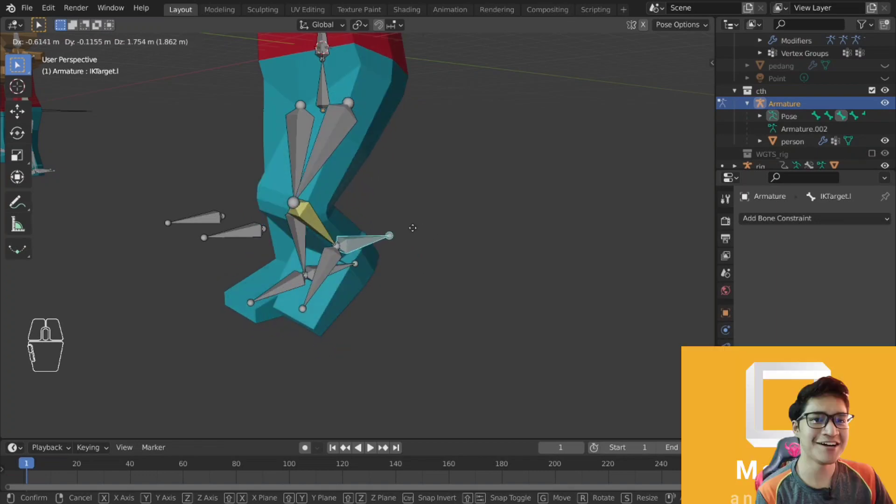
pyautogui.rightClick(409, 232)
pyautogui.click(371, 295)
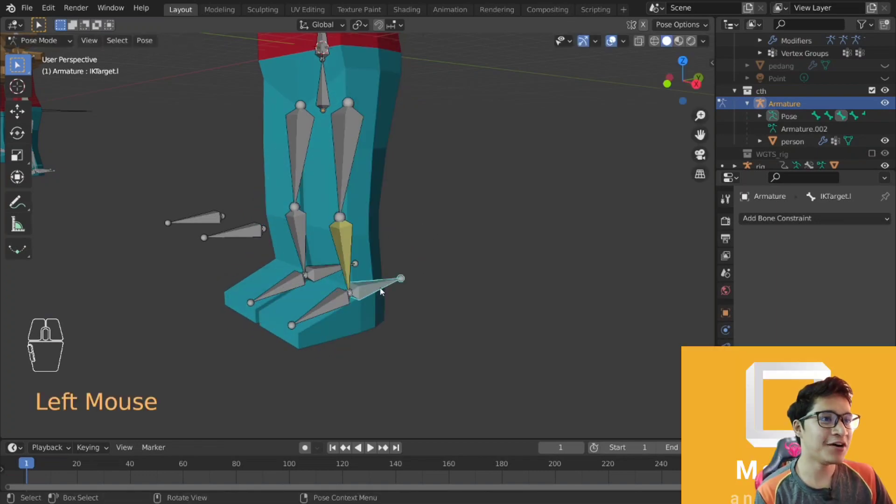
pyautogui.click(373, 286)
pyautogui.click(237, 232)
pyautogui.click(391, 286)
pyautogui.press('g')
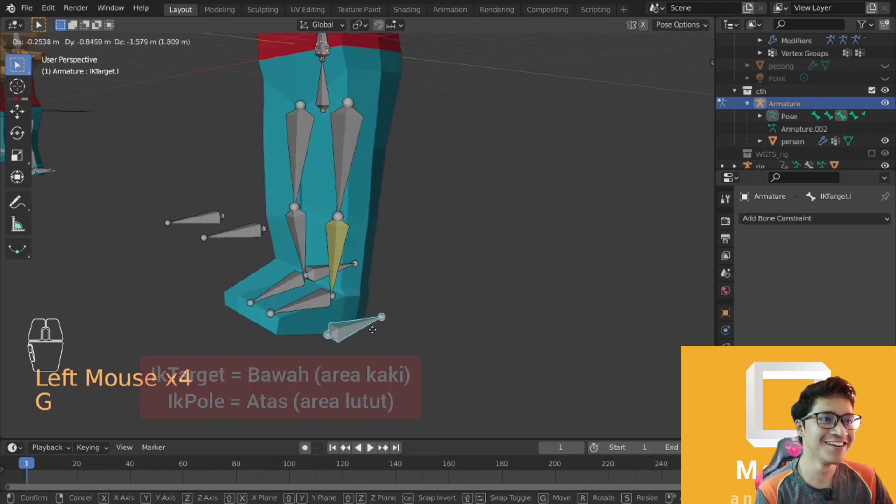
pyautogui.rightClick(367, 239)
pyautogui.click(259, 224)
pyautogui.moveTo(370, 271); pyautogui.dragTo(389, 276)
pyautogui.press('g')
pyautogui.rightClick(563, 312)
pyautogui.moveTo(579, 322); pyautogui.dragTo(562, 313)
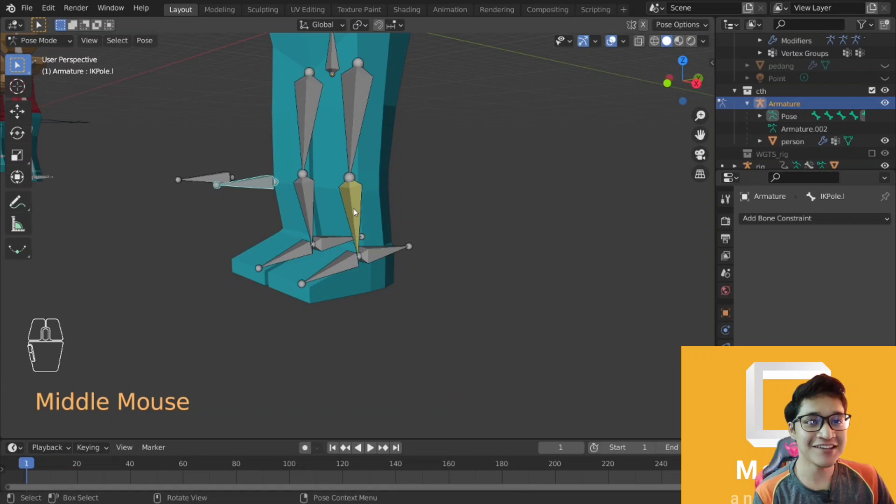
pyautogui.click(356, 210)
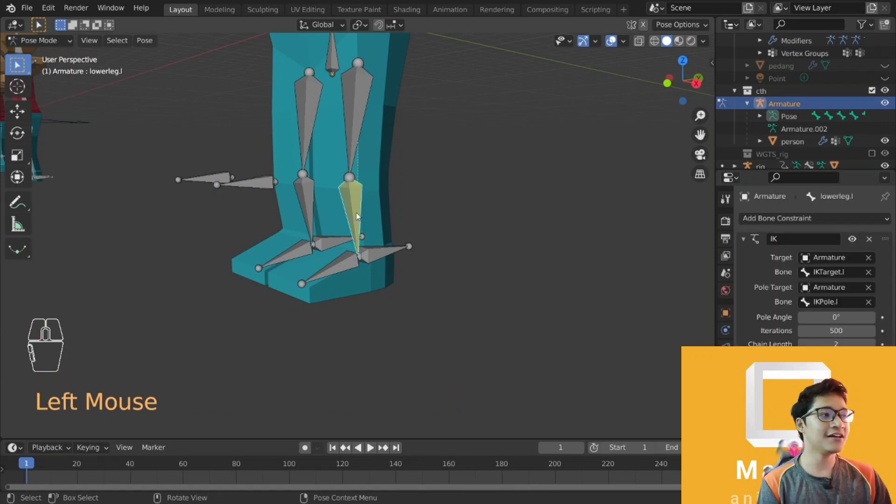
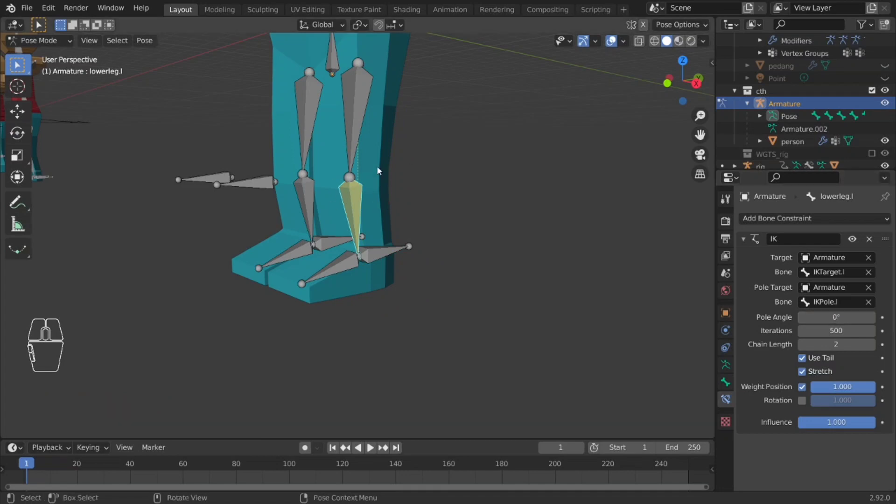
# Add an IK constraint to lowerleg.r targeting IKTarget.r with pole IKPole.r and chain length 2
pyautogui.middleClick(369, 200)
pyautogui.click(399, 227)
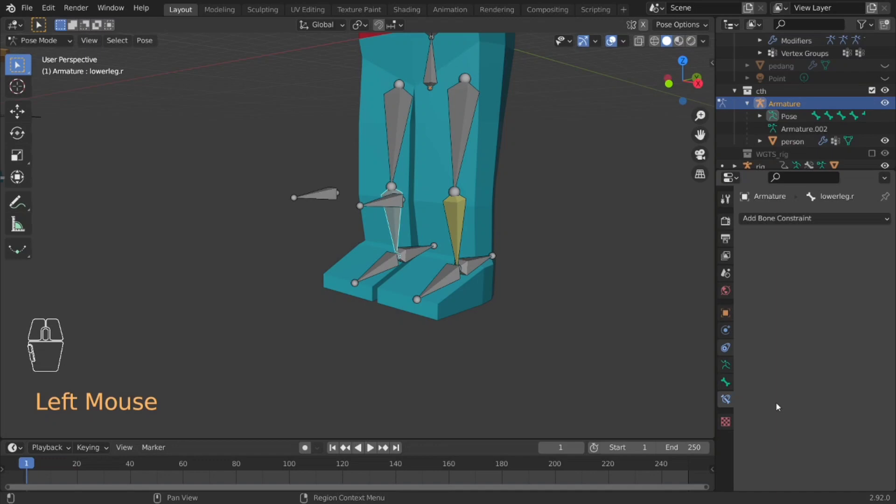
pyautogui.click(821, 220)
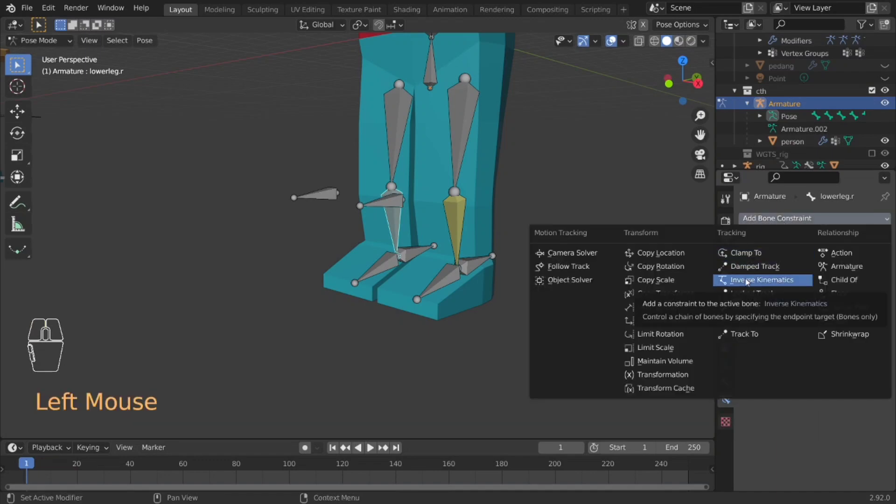
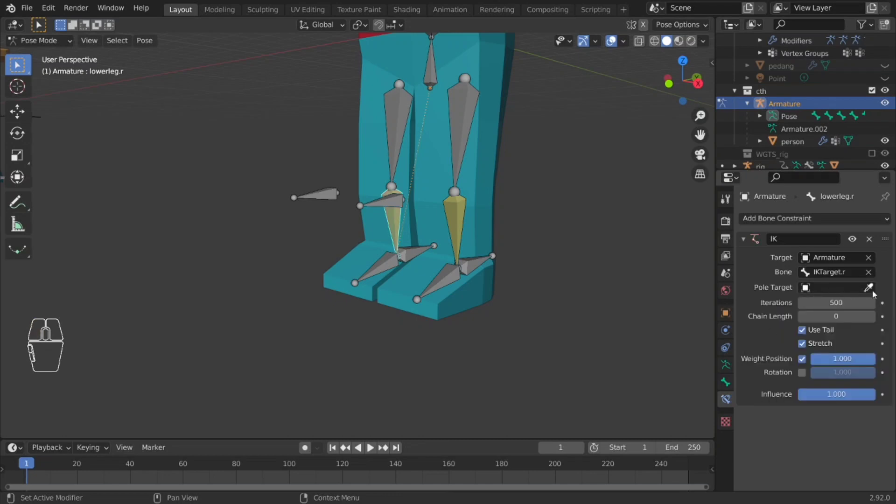
pyautogui.click(872, 290)
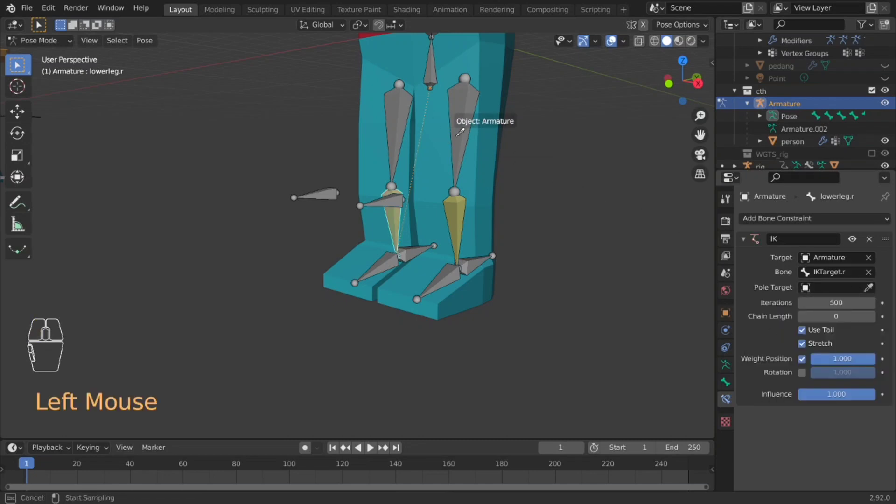
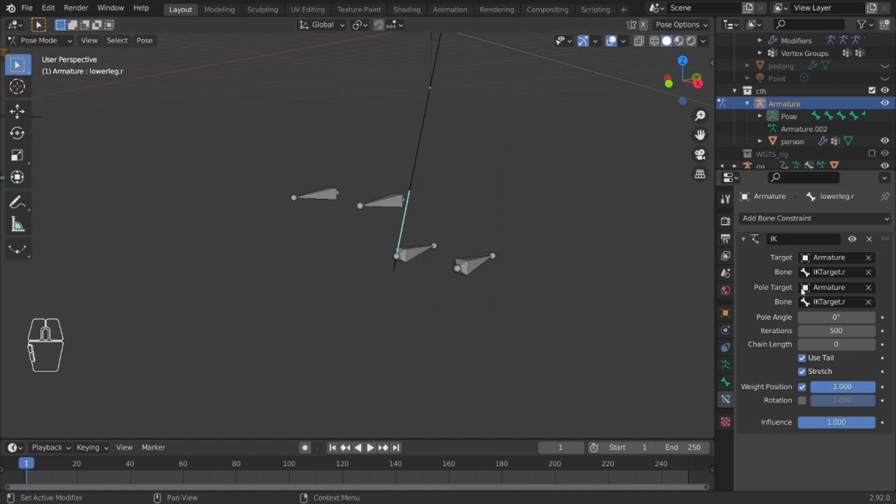
pyautogui.click(872, 306)
pyautogui.click(847, 305)
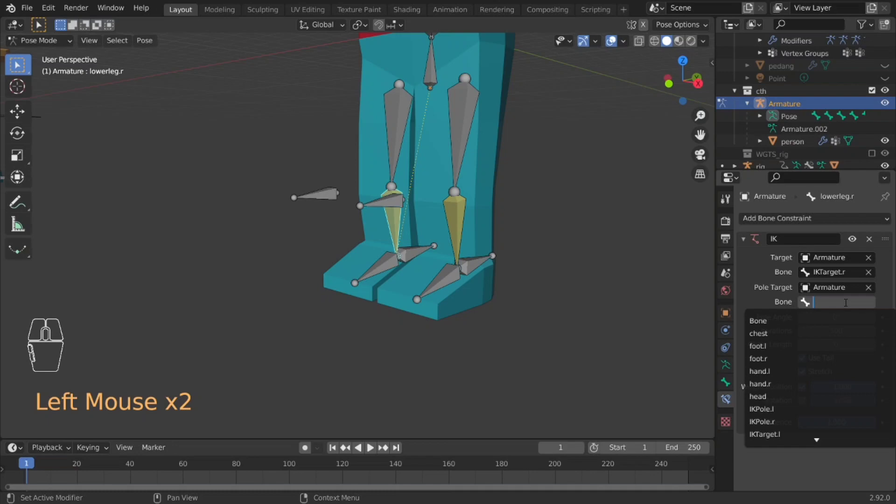
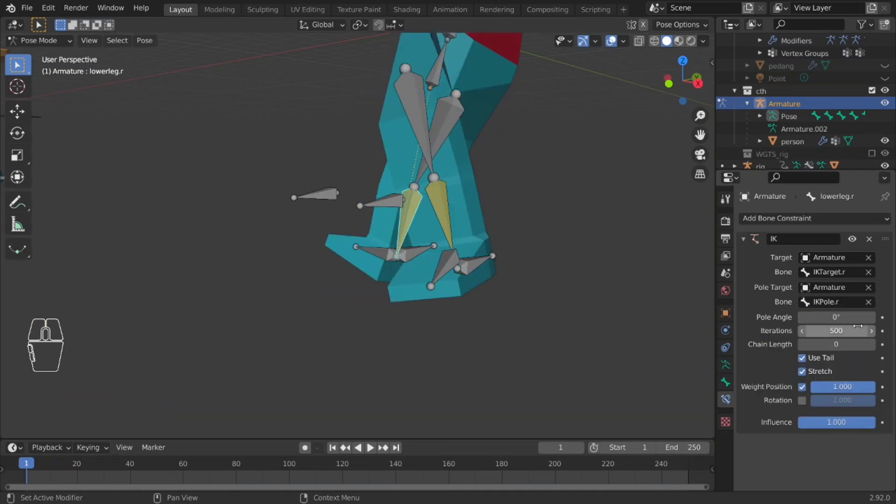
pyautogui.click(871, 349)
pyautogui.click(871, 349)
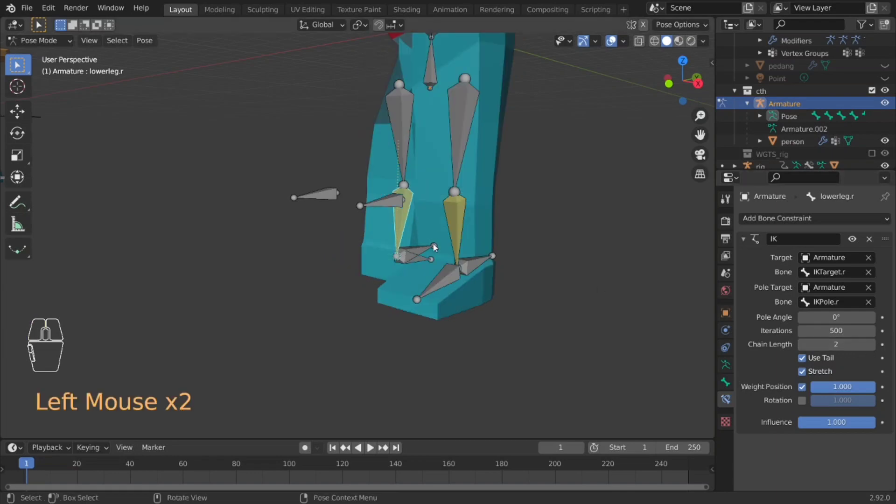
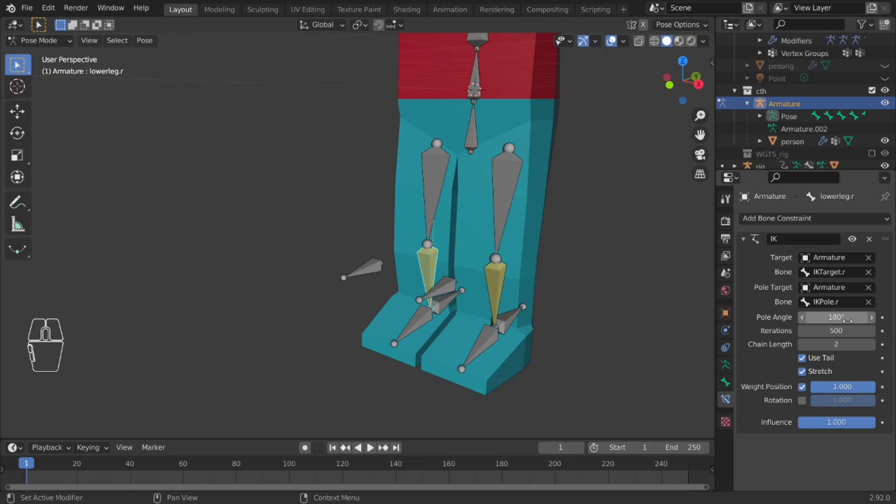
pyautogui.moveTo(563, 313); pyautogui.dragTo(561, 313)
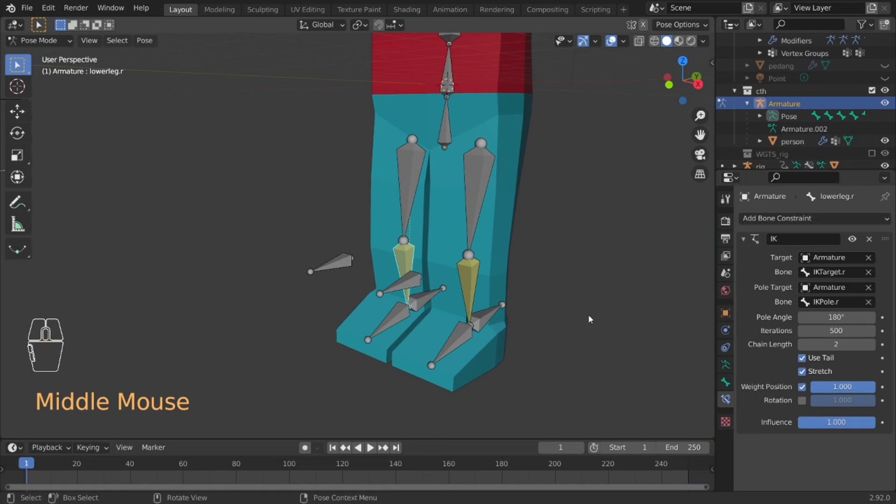
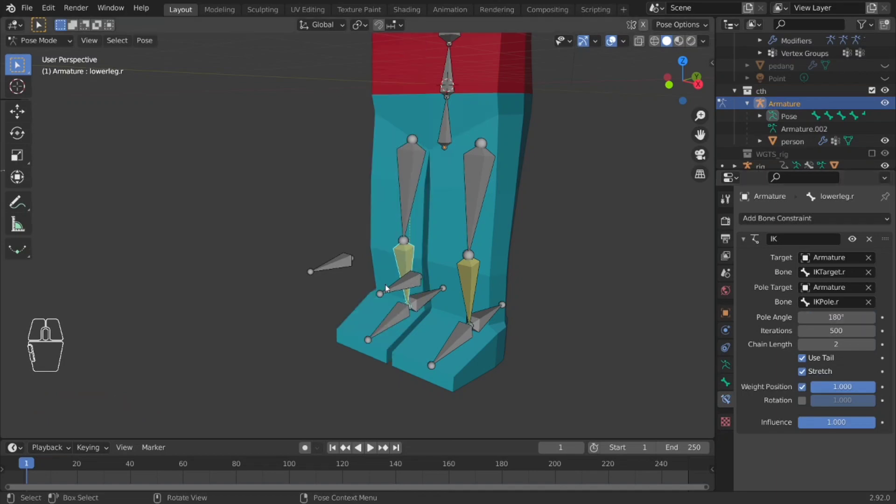
pyautogui.click(425, 299)
pyautogui.middleClick(428, 302)
pyautogui.press('g')
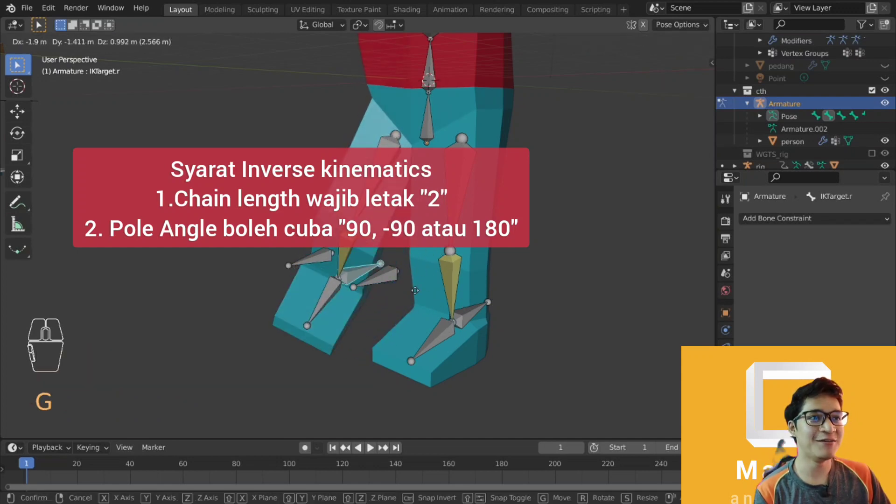
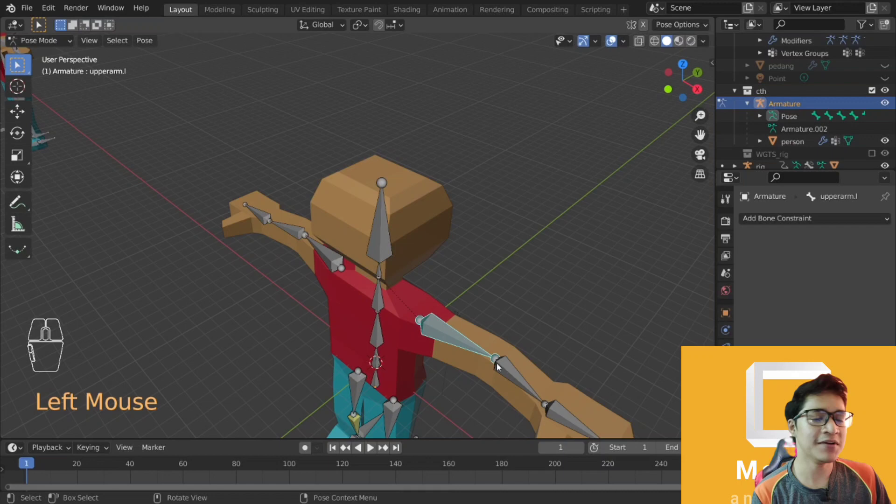
pyautogui.middleClick(497, 368)
pyautogui.scroll(-3)
pyautogui.moveTo(488, 366); pyautogui.dragTo(516, 364)
pyautogui.middleClick(518, 364)
pyautogui.scroll(3)
pyautogui.middleClick(519, 363)
pyautogui.moveTo(515, 351); pyautogui.dragTo(461, 338)
pyautogui.click(564, 255)
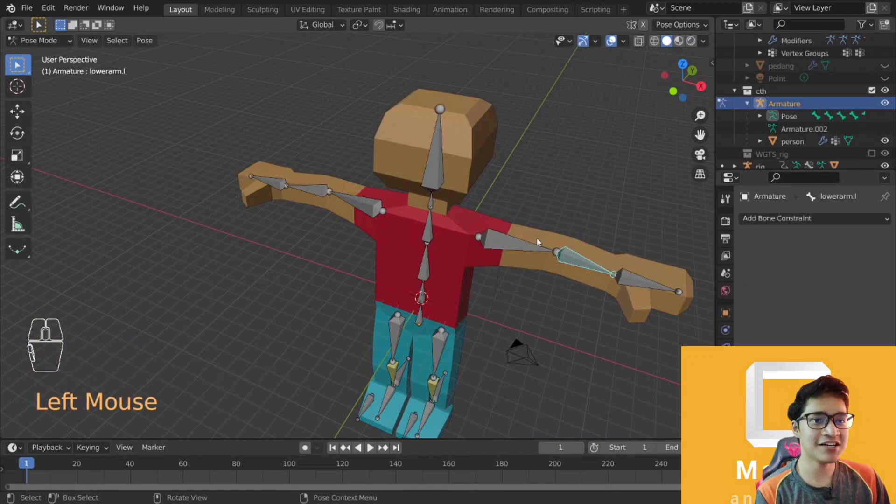
pyautogui.click(544, 245)
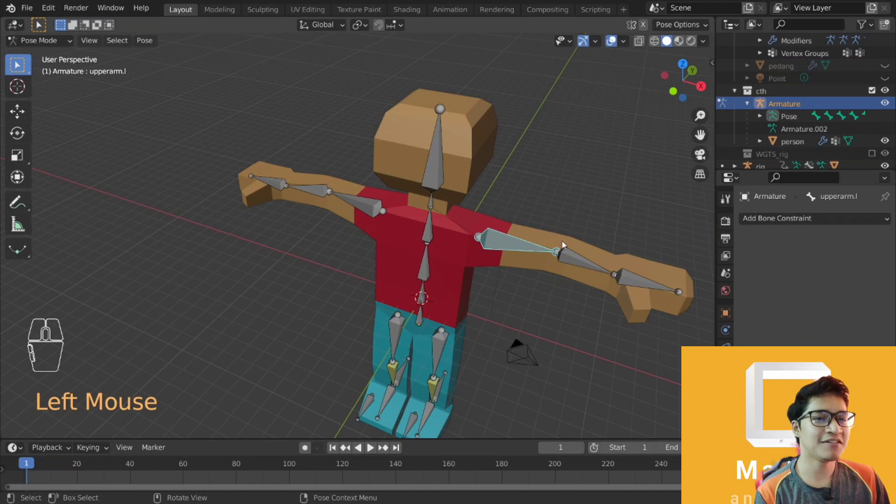
pyautogui.middleClick(567, 301)
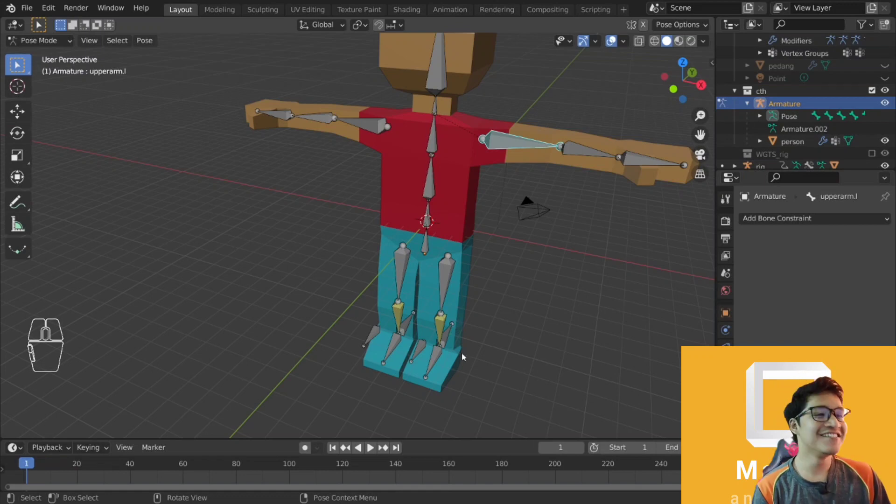
pyautogui.click(454, 349)
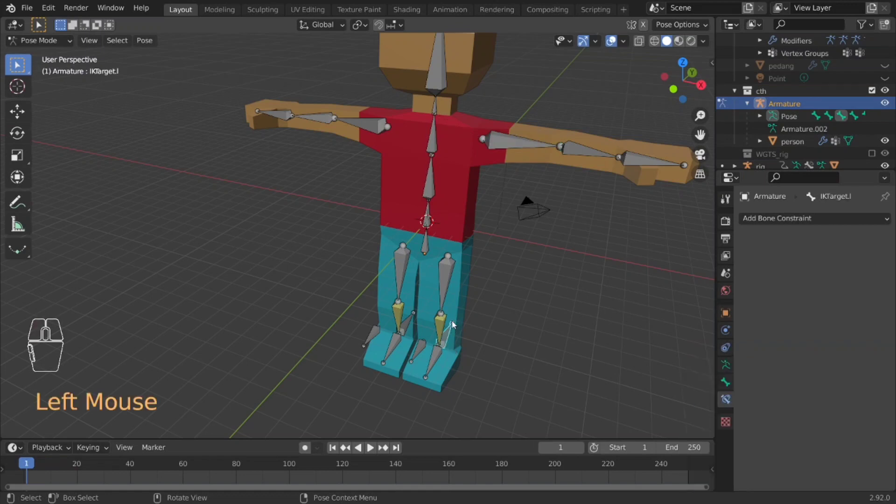